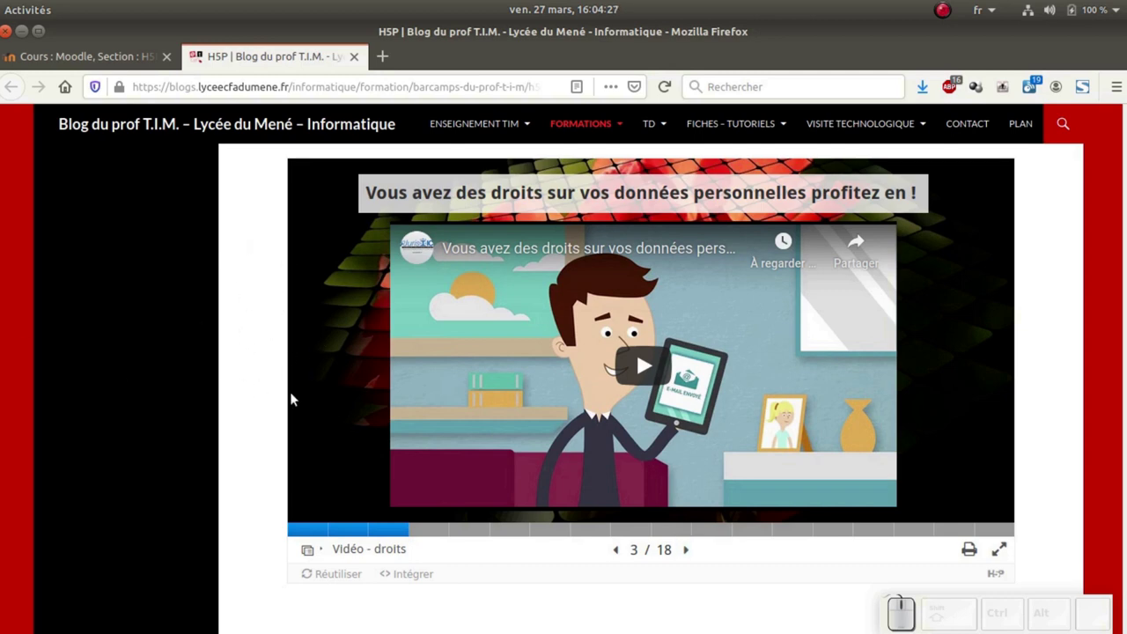
Switch from the Firefox example to the Files window at Bureau > HSP > Course Presentation
{"action": "key", "text": "Tab"}
{"action": "key", "text": "Tab"}
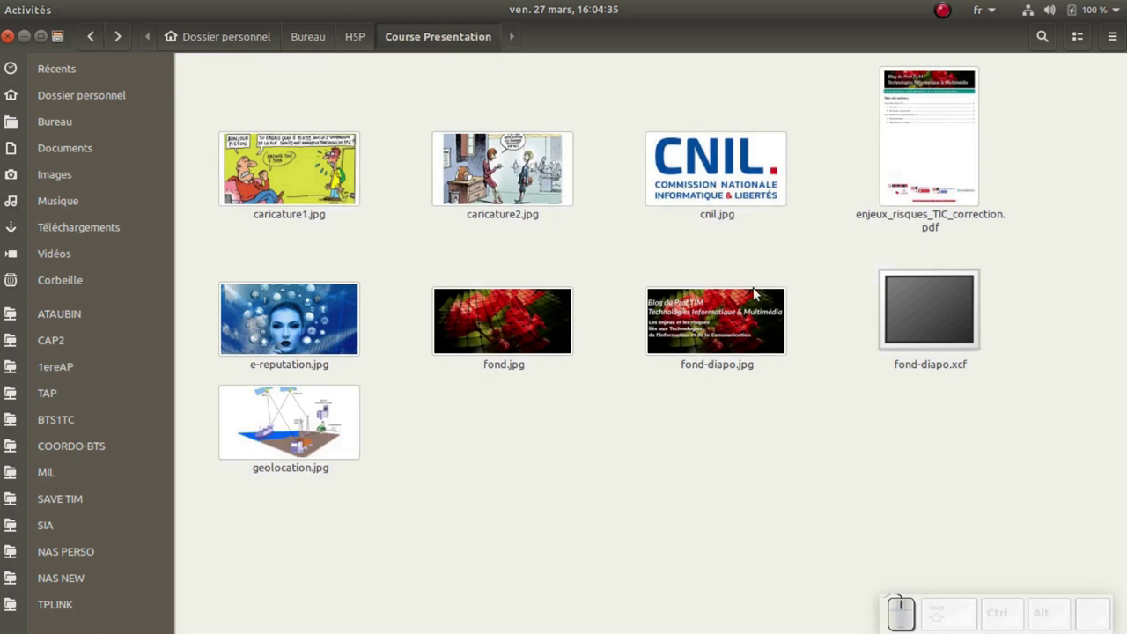
{"action": "left_click", "coordinate": [32, 41]}
Return to the Moodle course page and scroll to the H5P activities section
{"action": "left_click", "coordinate": [134, 69]}
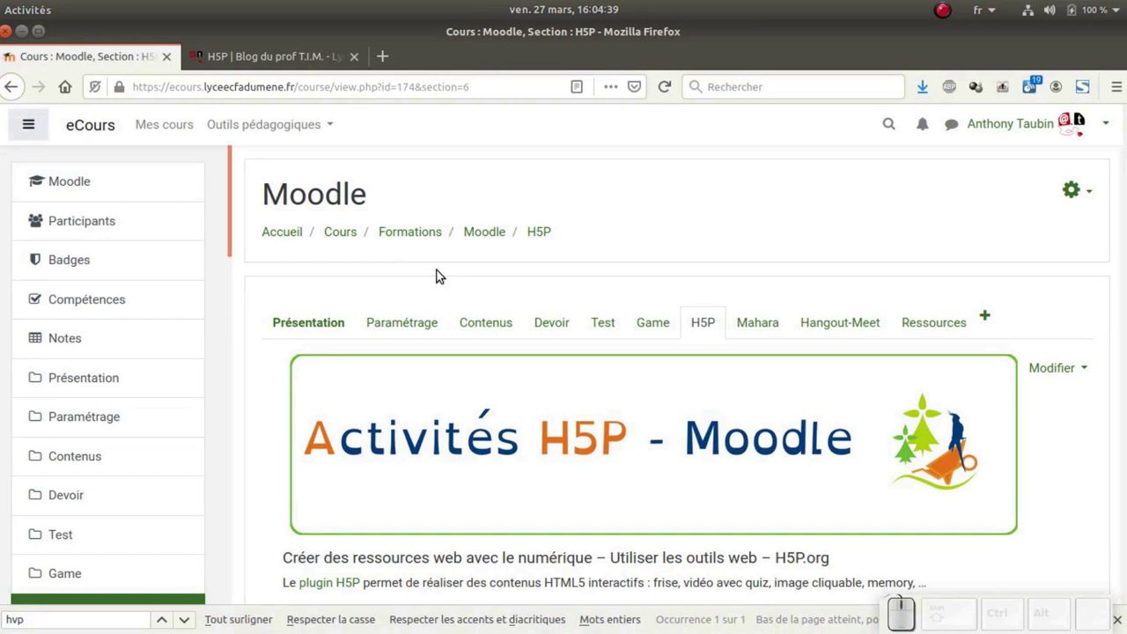
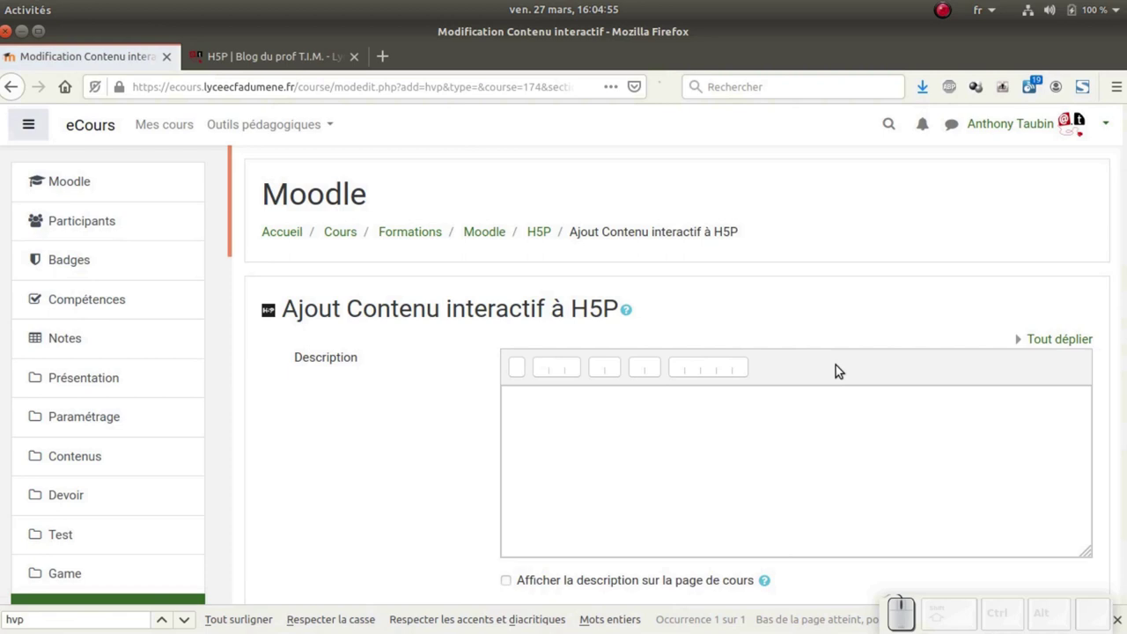
{"action": "scroll", "scroll_direction": "down", "scroll_amount": 3}
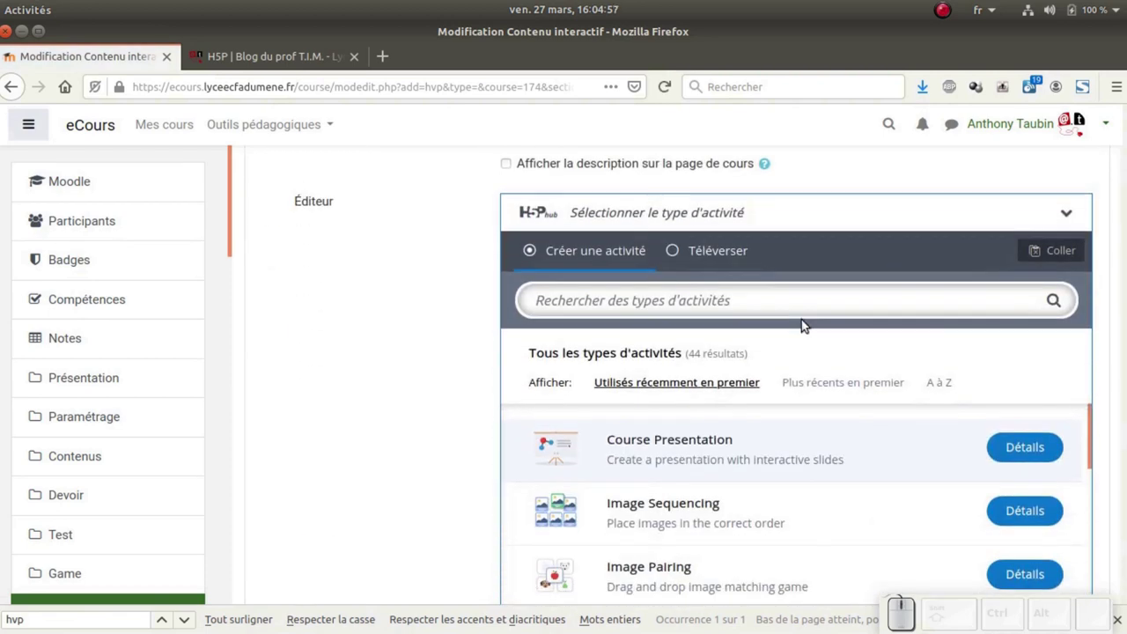
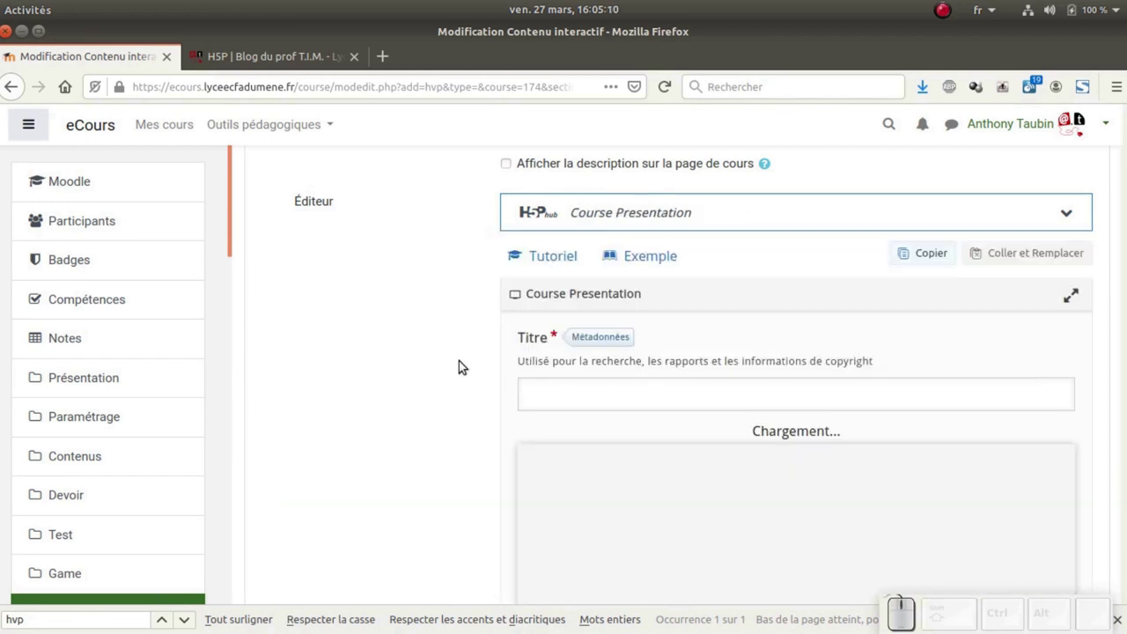
Enter the presentation title 'Les enjeux et les risques liés aux TIC'
{"action": "left_click", "coordinate": [555, 392]}
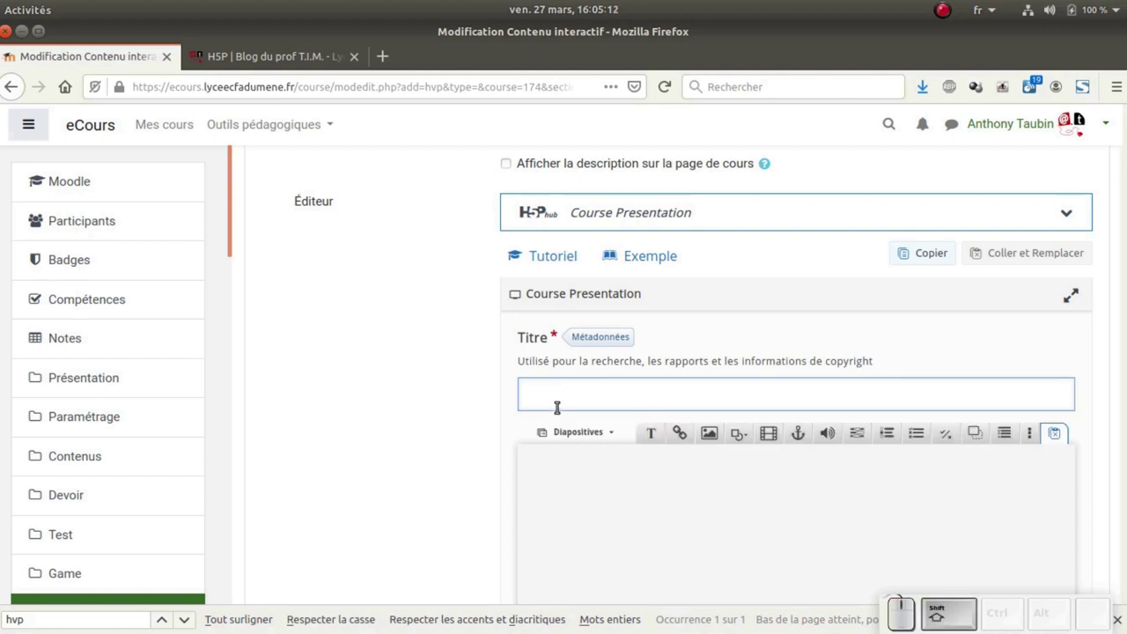
{"action": "key", "text": "shift+space"}
{"action": "key", "text": "space"}
{"action": "key", "text": "space"}
{"action": "key", "text": "space"}
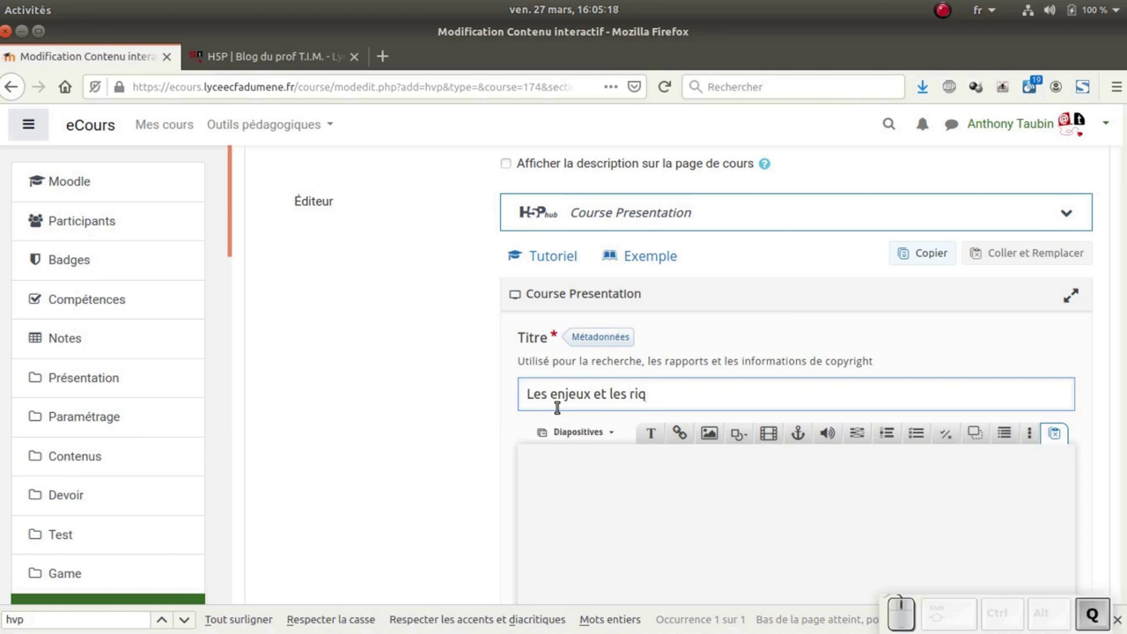
{"action": "key", "text": "space"}
{"action": "key", "text": "space"}
{"action": "key", "text": "space"}
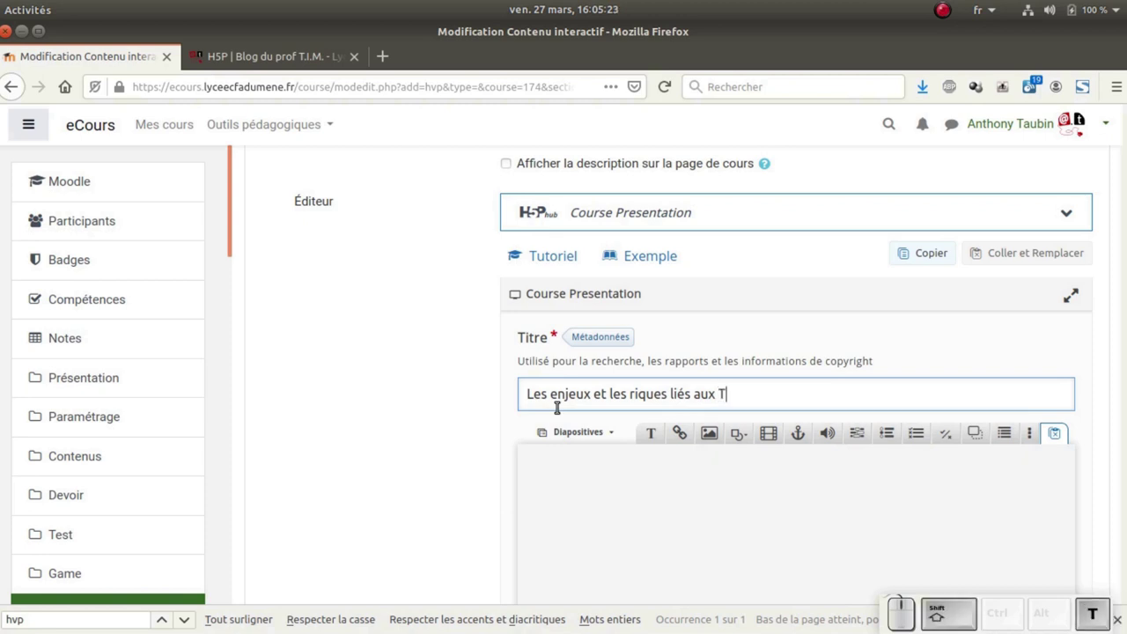
Scroll down to the Course Presentation slide editor below the title field
{"action": "scroll", "scroll_direction": "down", "scroll_amount": 3}
{"action": "scroll", "scroll_direction": "down", "scroll_amount": 3}
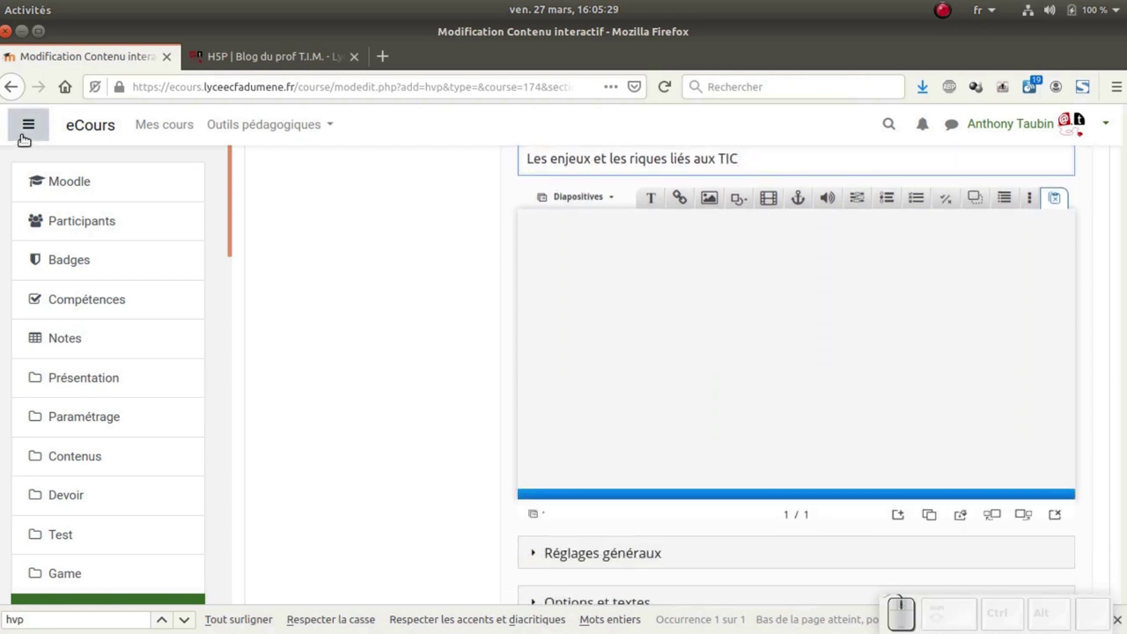
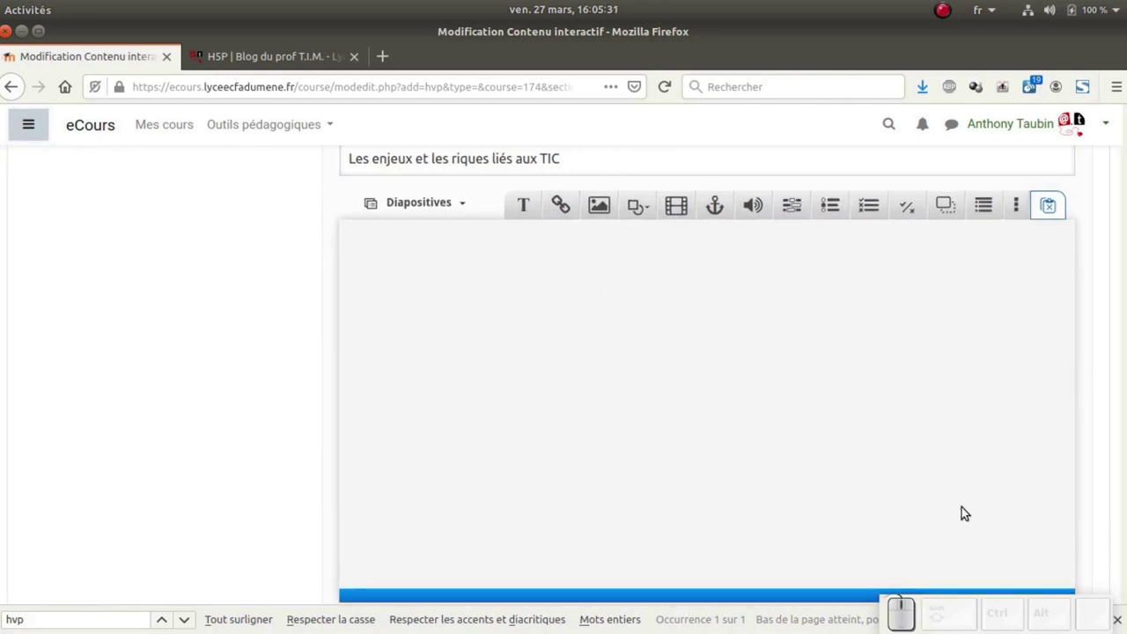
{"action": "scroll", "scroll_direction": "down", "scroll_amount": 3}
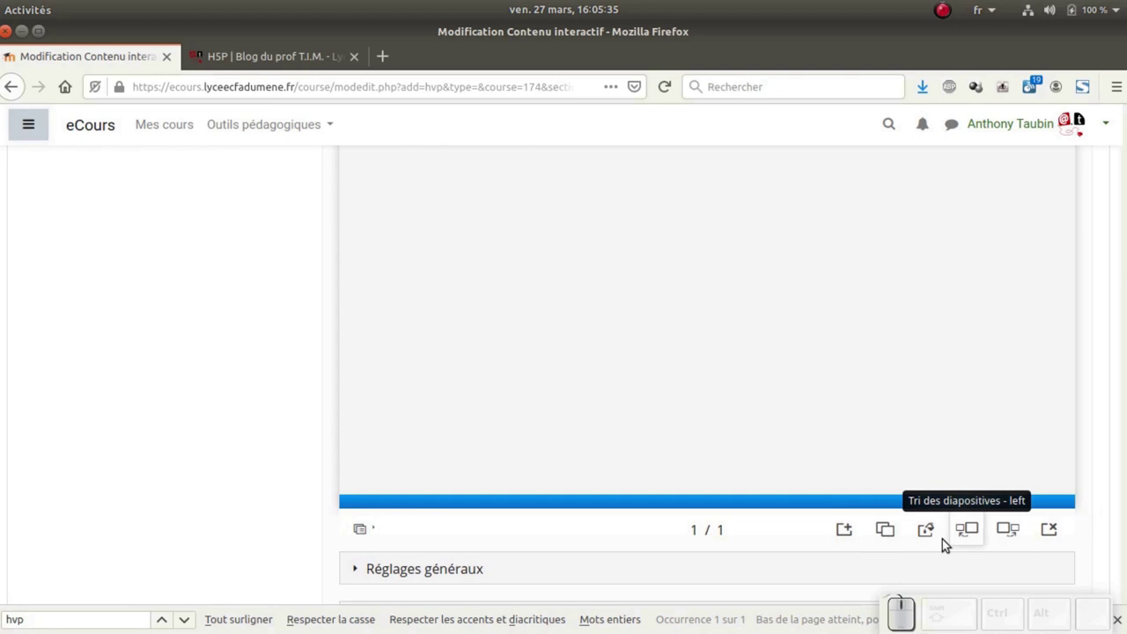
Start adding a background image for this slide only via the 'Cette diapositive' tab
{"action": "left_click", "coordinate": [1072, 499]}
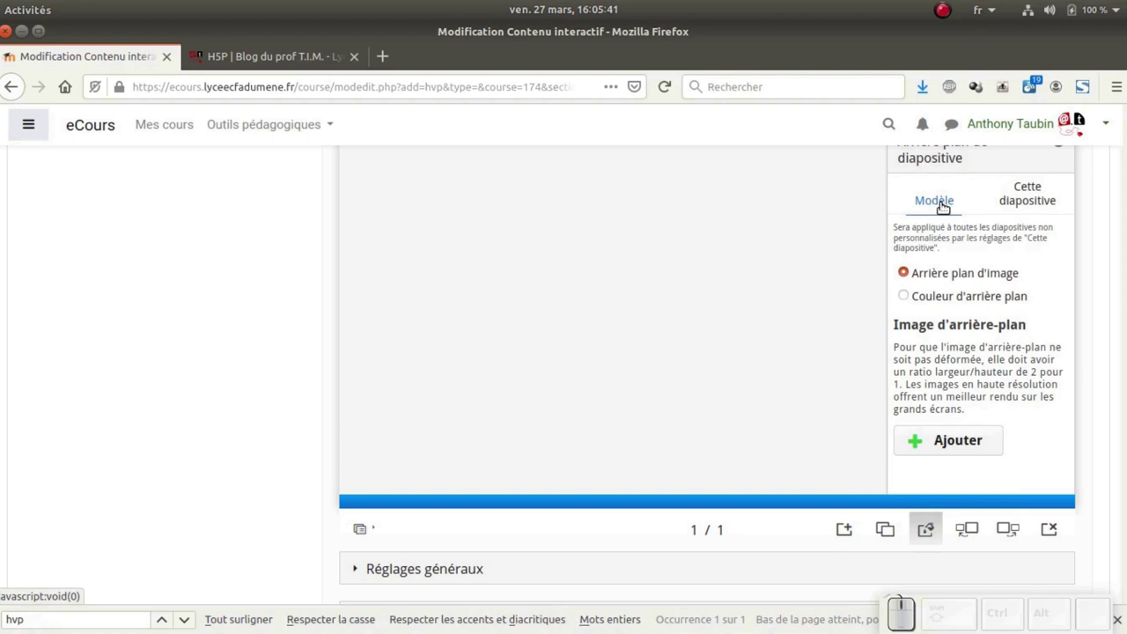
{"action": "left_click", "coordinate": [1072, 499]}
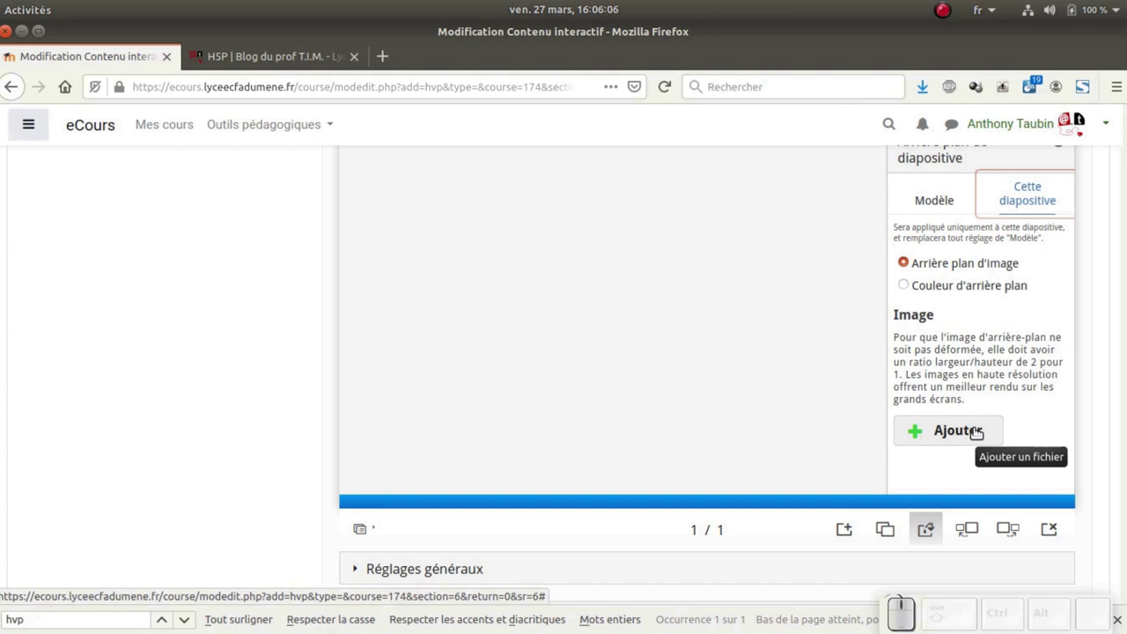
{"action": "left_click", "coordinate": [1071, 499]}
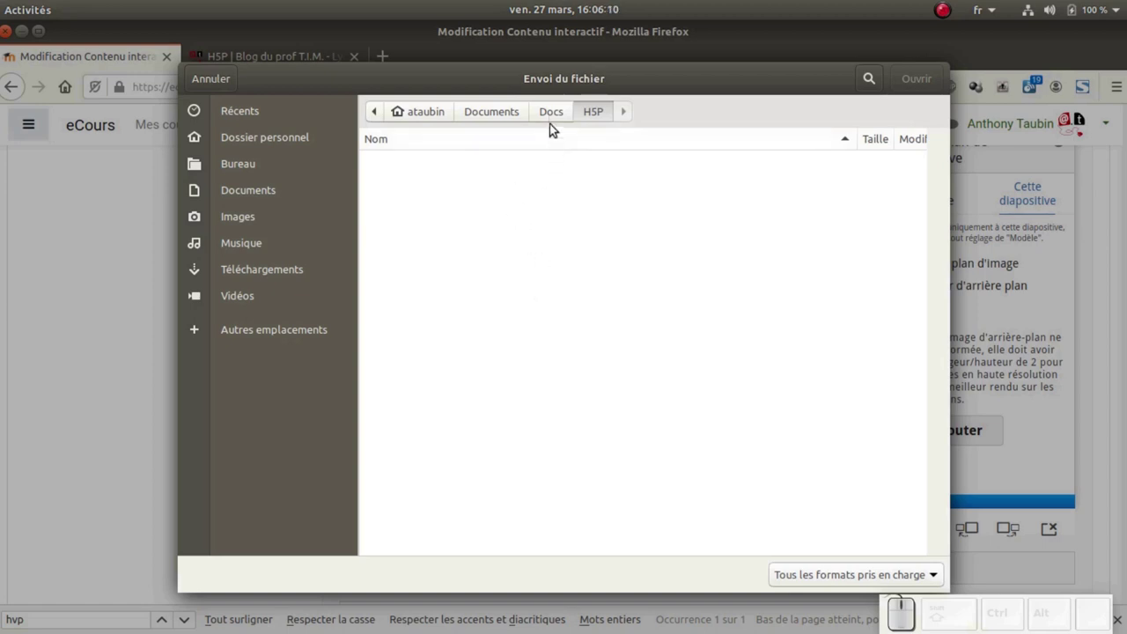
Browse to Bureau/HSP/Course Presentation and upload fond-diapo.jpg as the slide background
{"action": "left_click", "coordinate": [554, 116]}
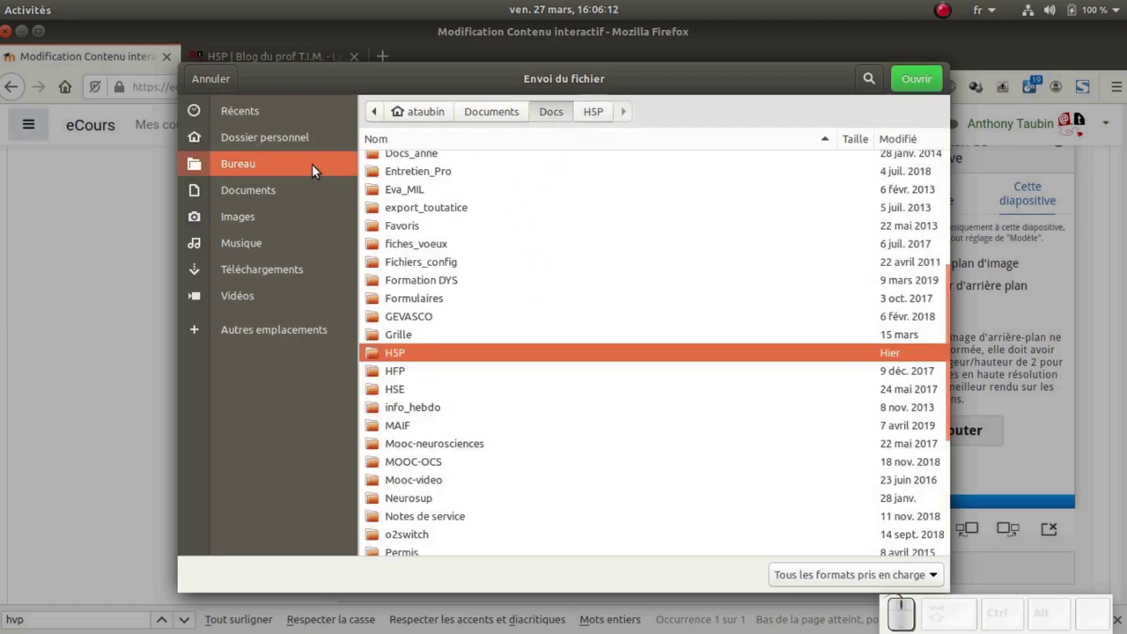
{"action": "left_click", "coordinate": [306, 168]}
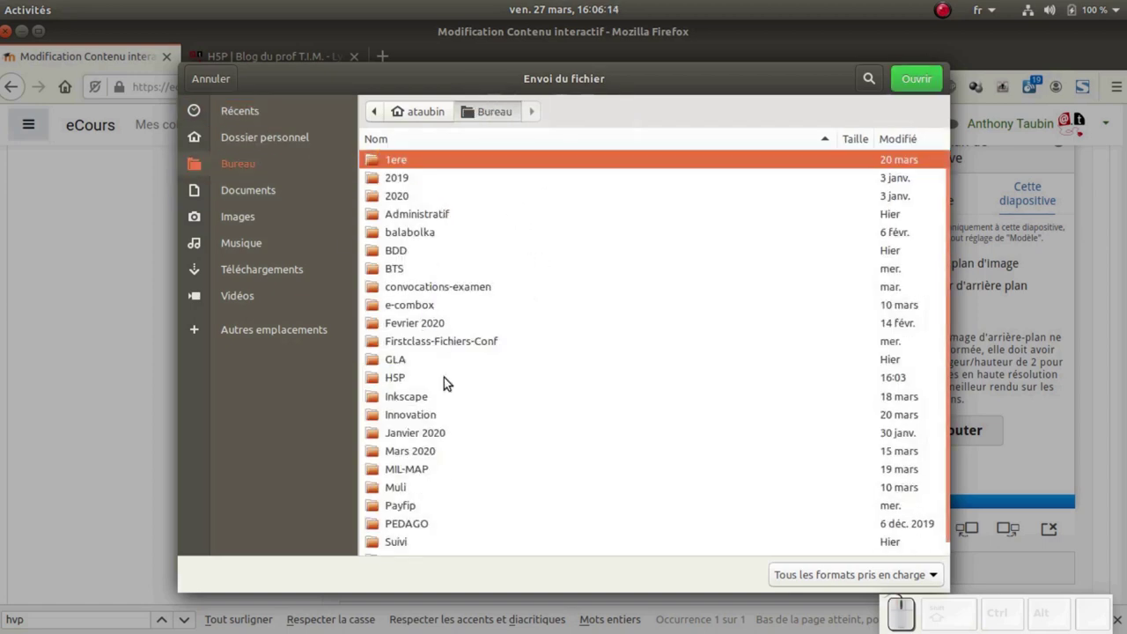
{"action": "left_click", "coordinate": [394, 377]}
{"action": "left_click", "coordinate": [410, 163]}
{"action": "left_click", "coordinate": [416, 232]}
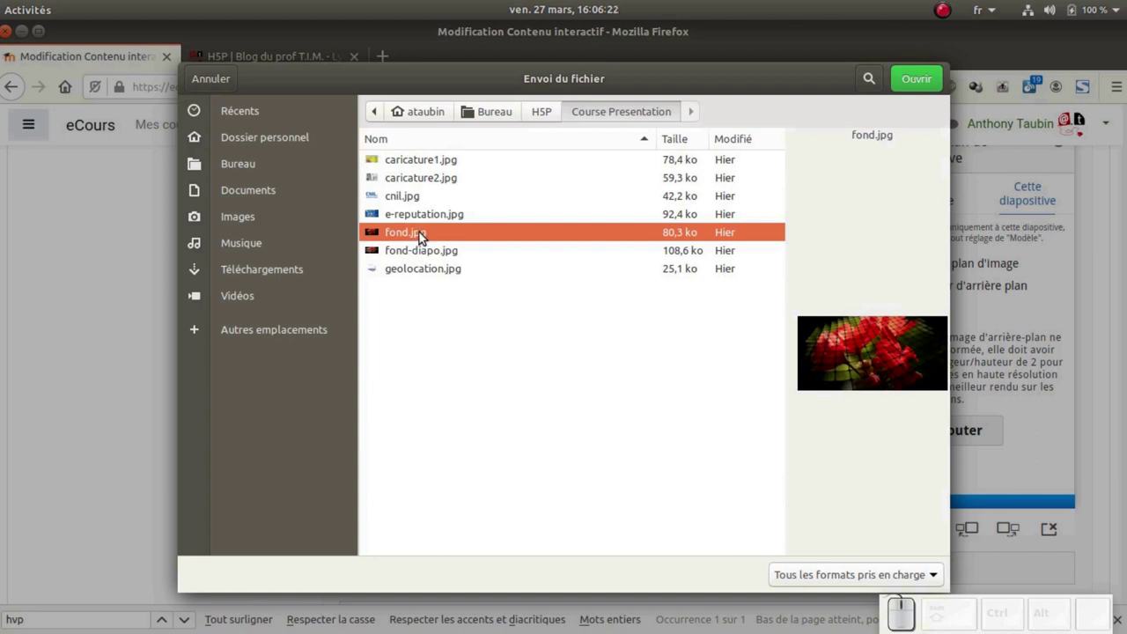
{"action": "left_click", "coordinate": [434, 252]}
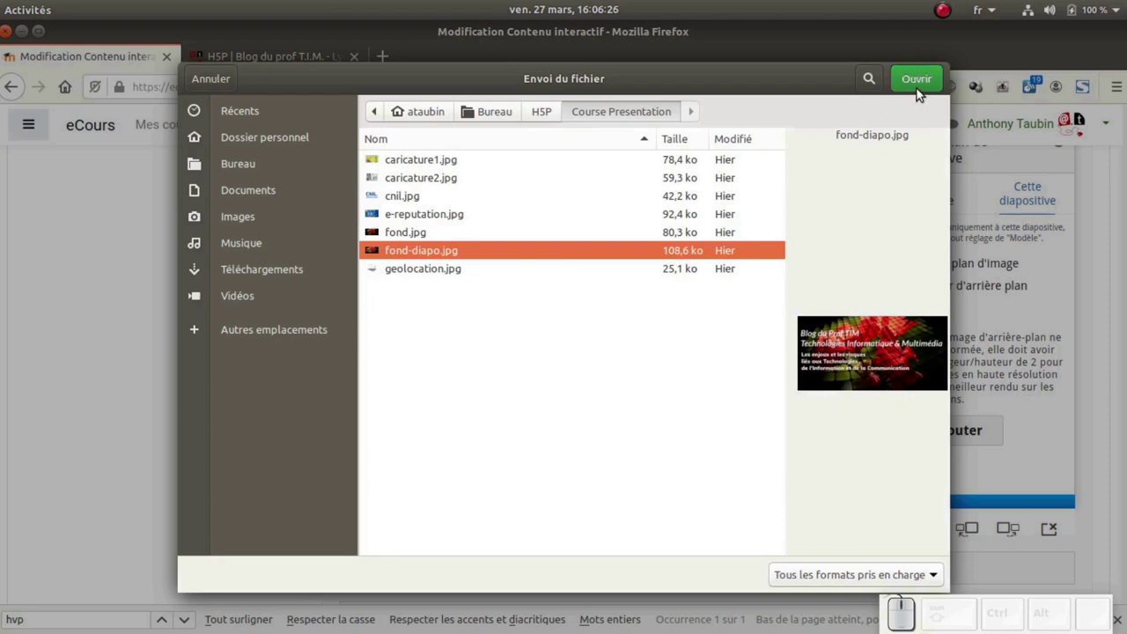
{"action": "left_click", "coordinate": [910, 76]}
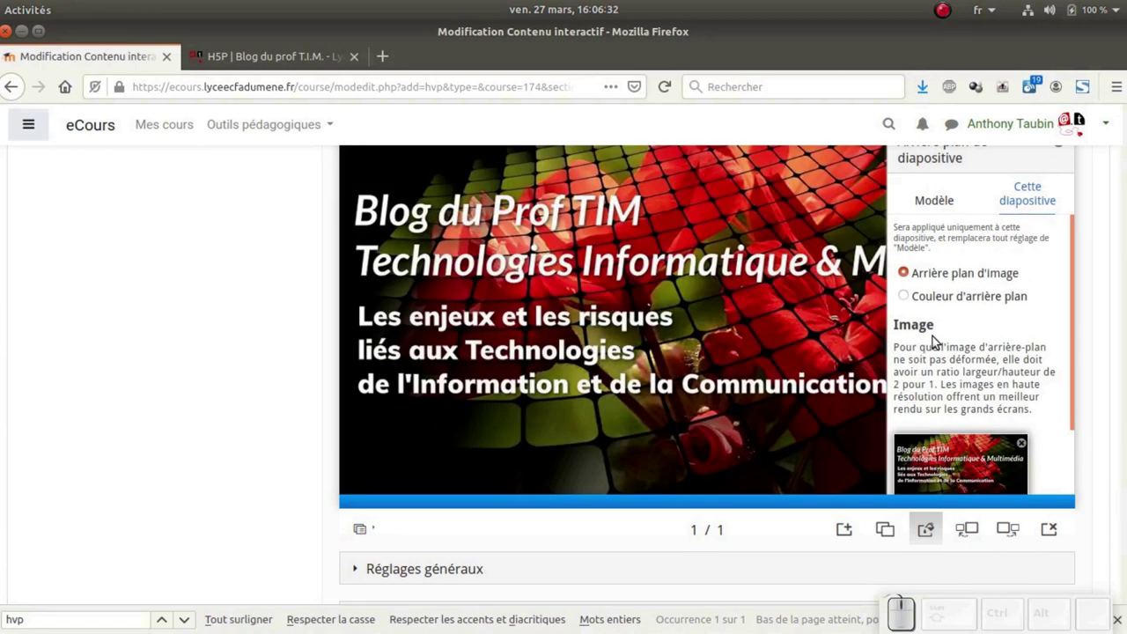
Name the first slide 'Présentation', fixing mistyped letters, and confirm it
{"action": "scroll", "scroll_direction": "up", "scroll_amount": 3}
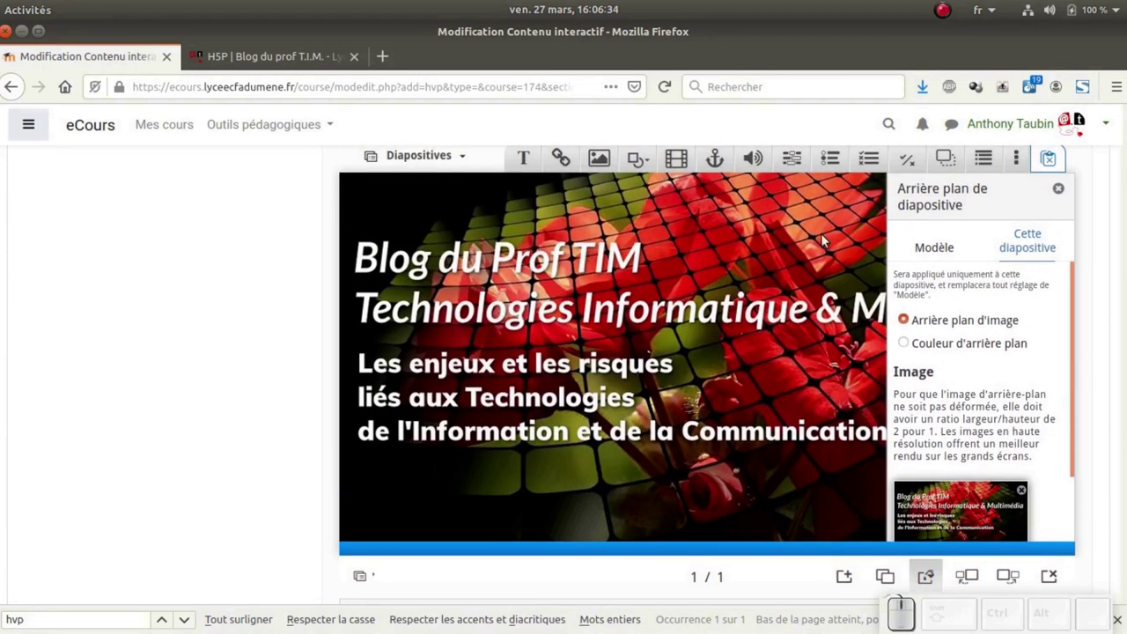
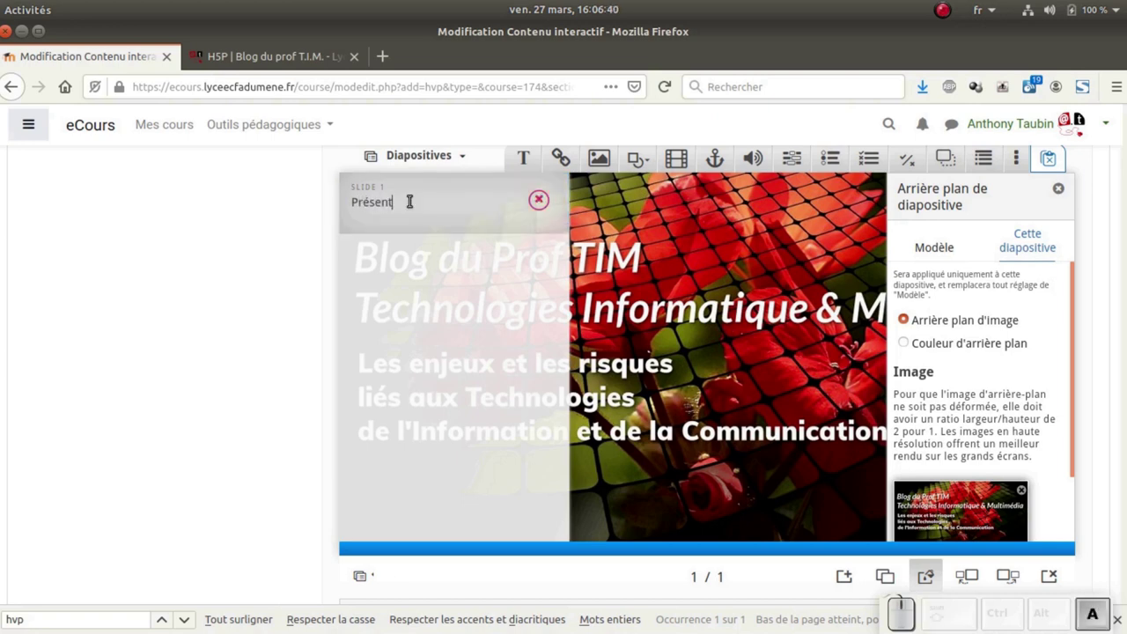
{"action": "key", "text": "BackSpace"}
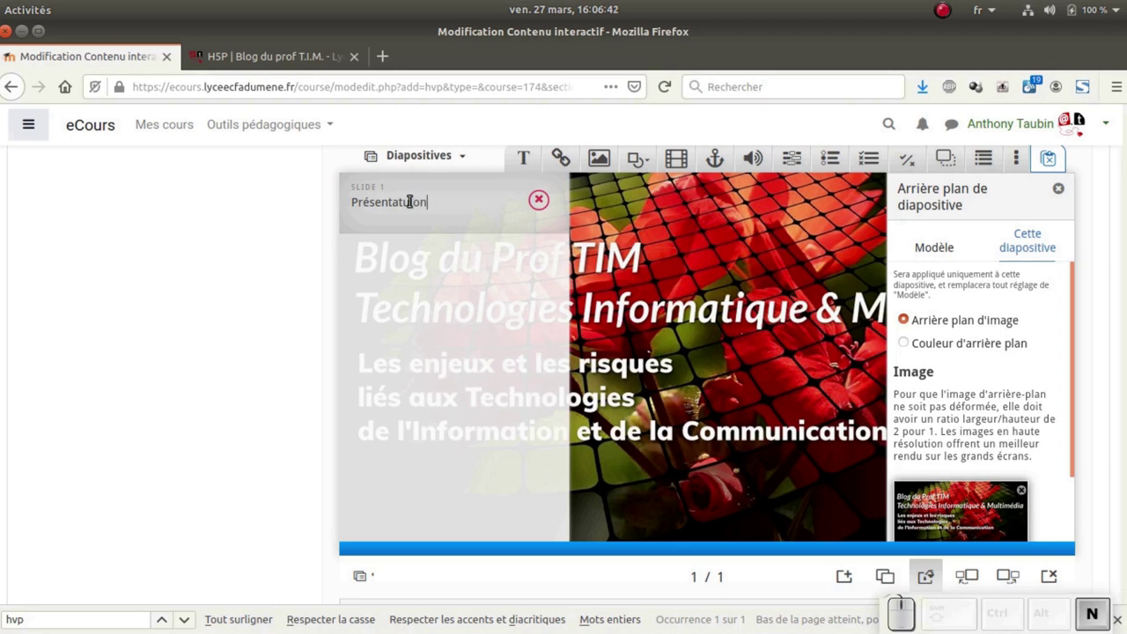
{"action": "key", "text": "BackSpace"}
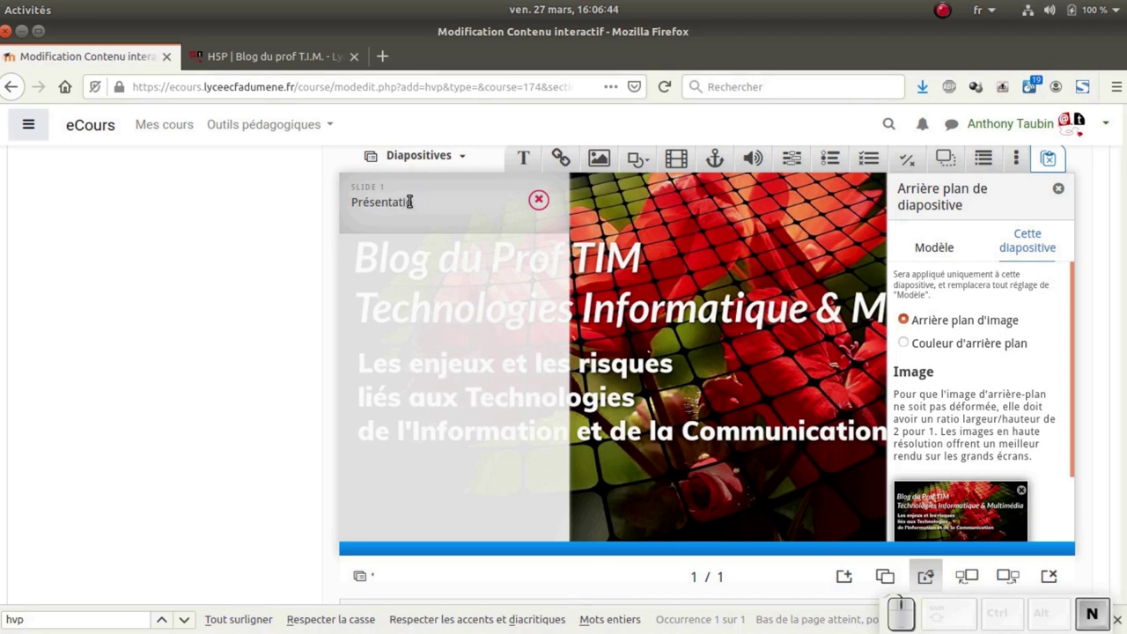
{"action": "key", "text": "Return"}
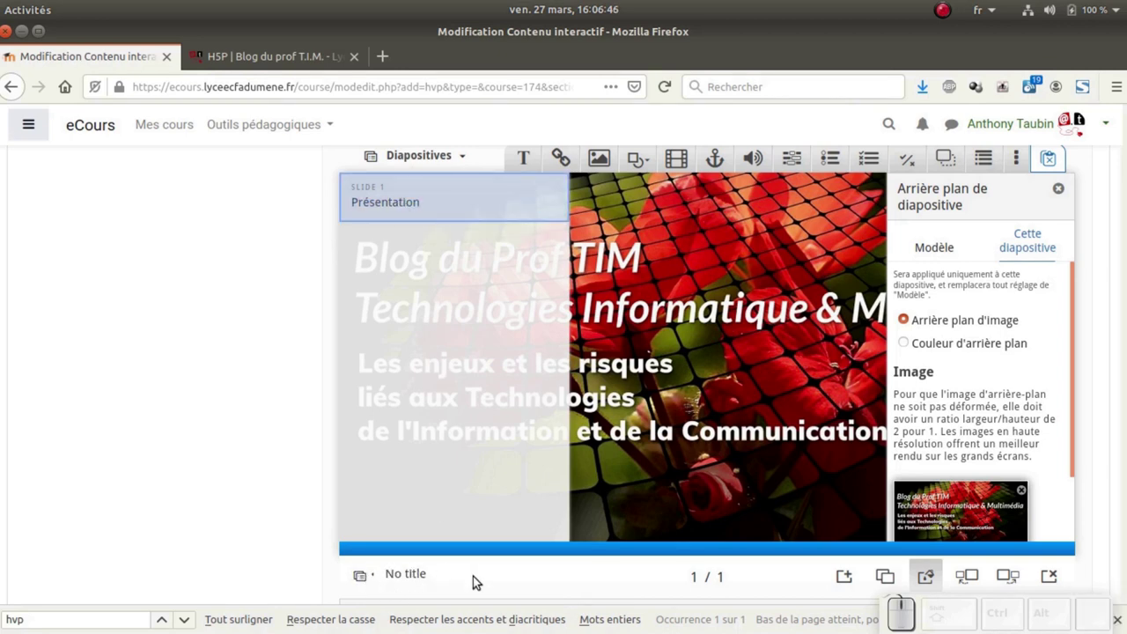
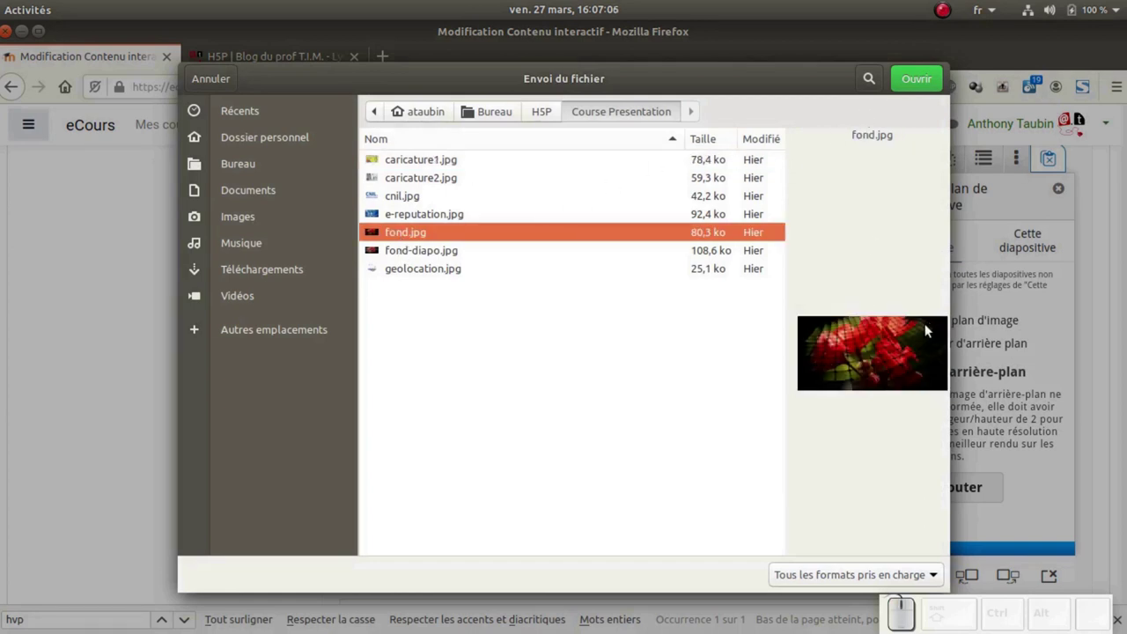
Upload fond.jpg as the default background for all non-customised slides
{"action": "left_click", "coordinate": [920, 89]}
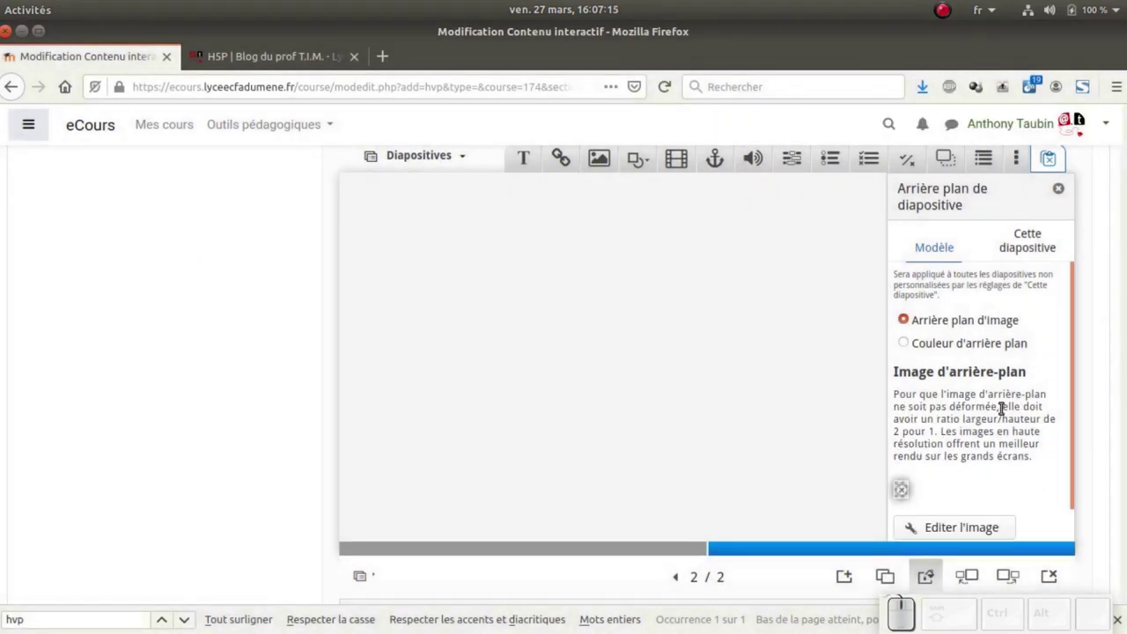
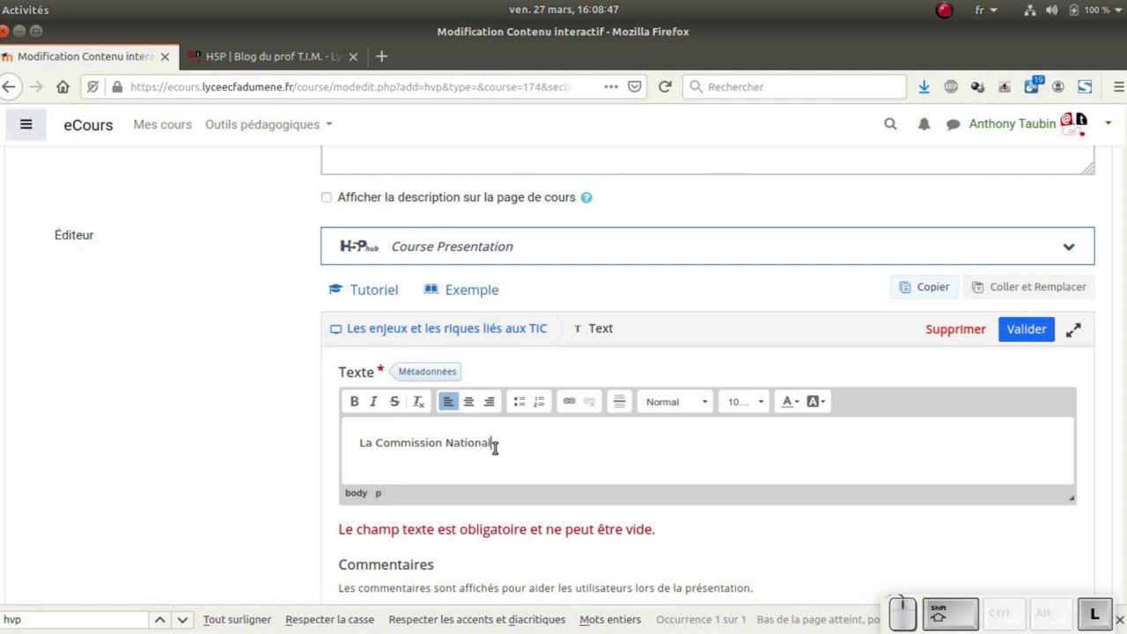
Finish the caption text 'La Commission Nationale Informatique & Libertés'
{"action": "key", "text": "shift+BackSpace"}
{"action": "key", "text": "shift+space"}
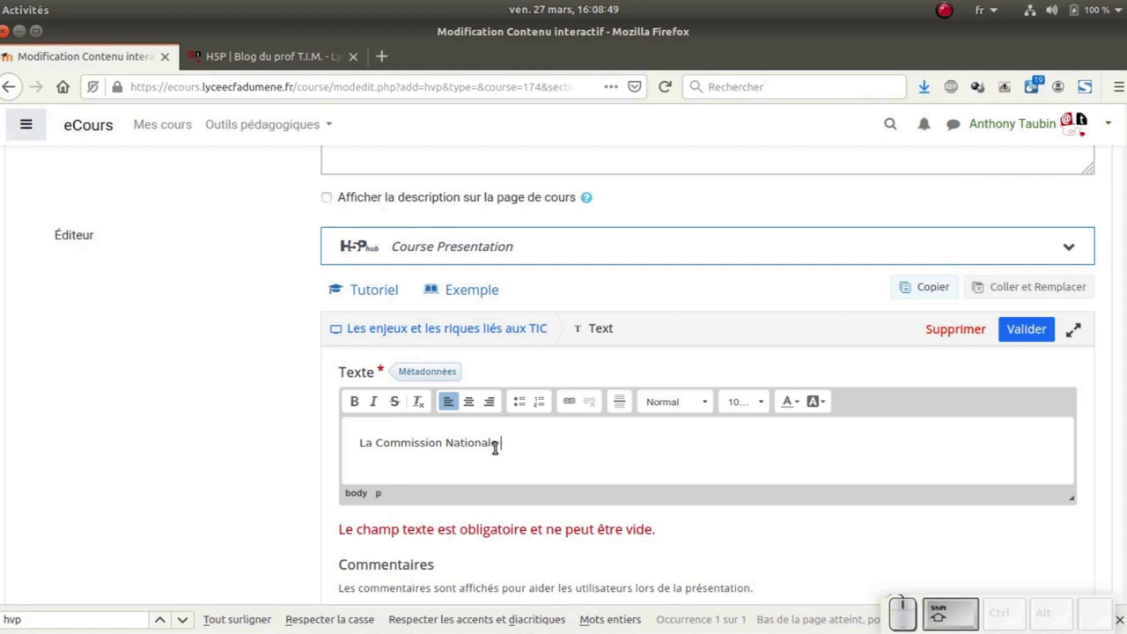
{"action": "key", "text": "shift+space"}
{"action": "key", "text": "shift+BackSpace"}
{"action": "key", "text": "space"}
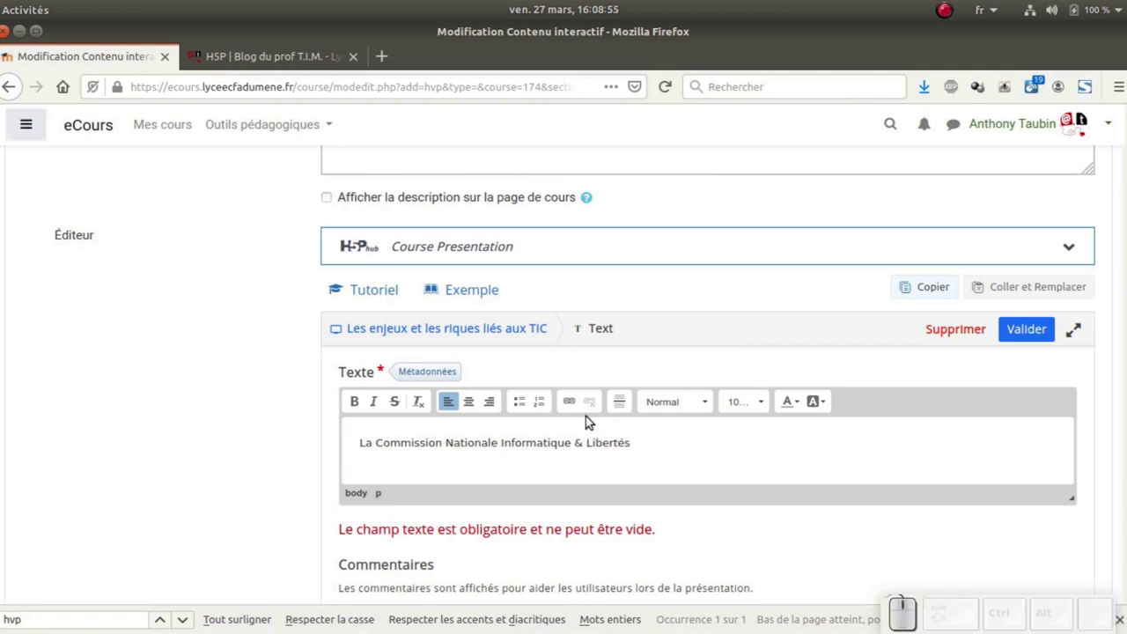
{"action": "scroll", "scroll_direction": "down", "scroll_amount": 3}
{"action": "scroll", "scroll_direction": "up", "scroll_amount": 3}
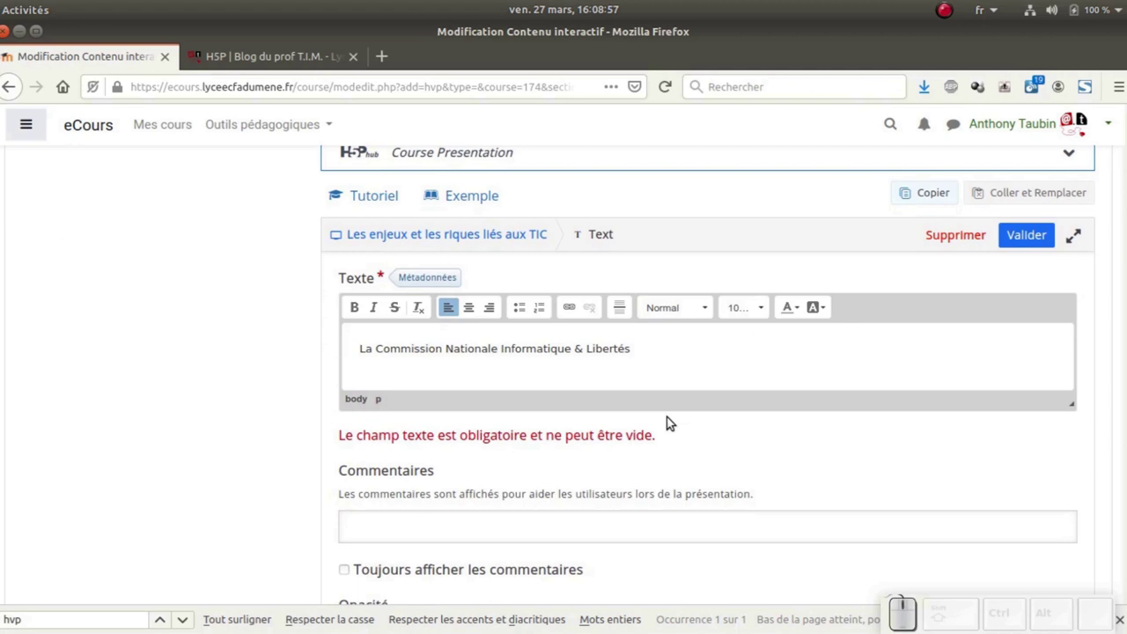
{"action": "scroll", "scroll_direction": "down", "scroll_amount": 3}
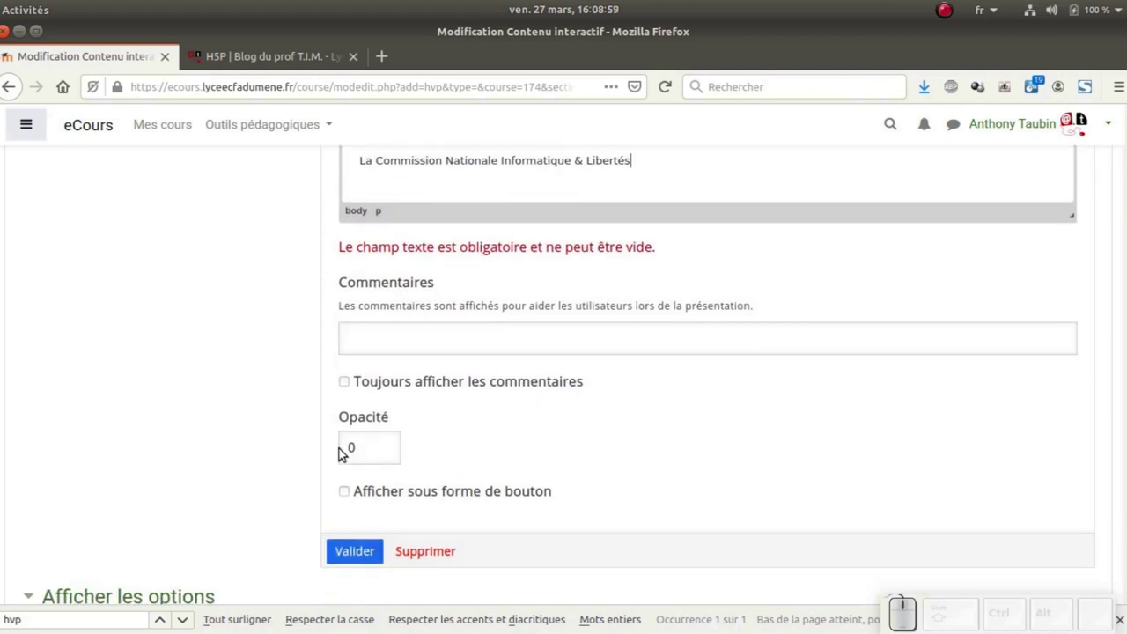
Set the caption's opacity to 80 and centre its text
{"action": "left_click", "coordinate": [347, 447]}
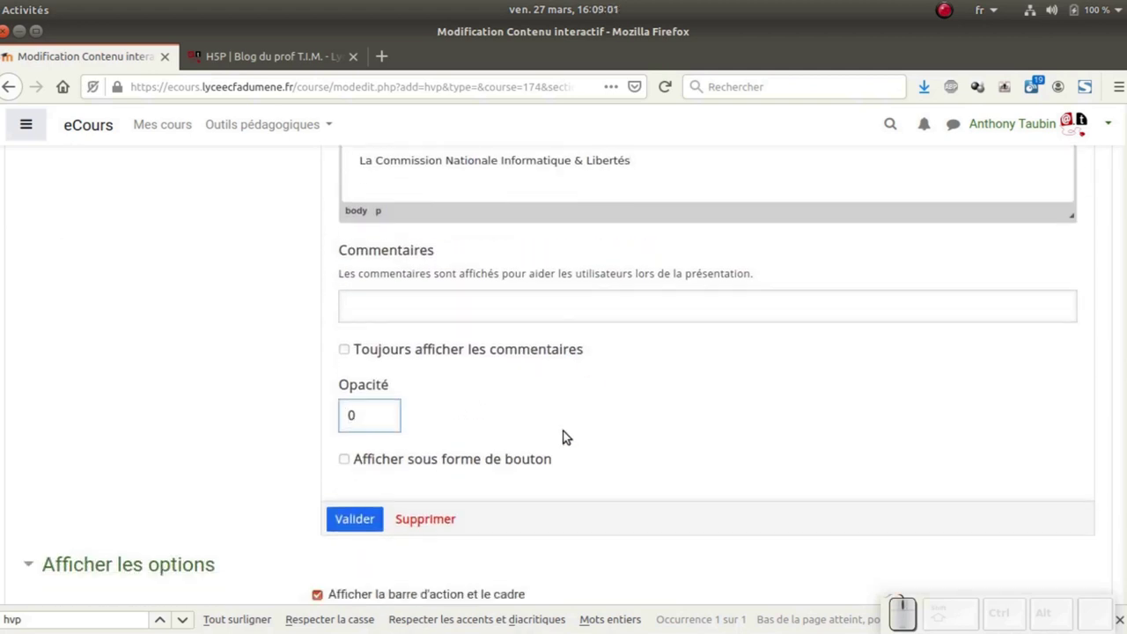
{"action": "key", "text": "KP_8"}
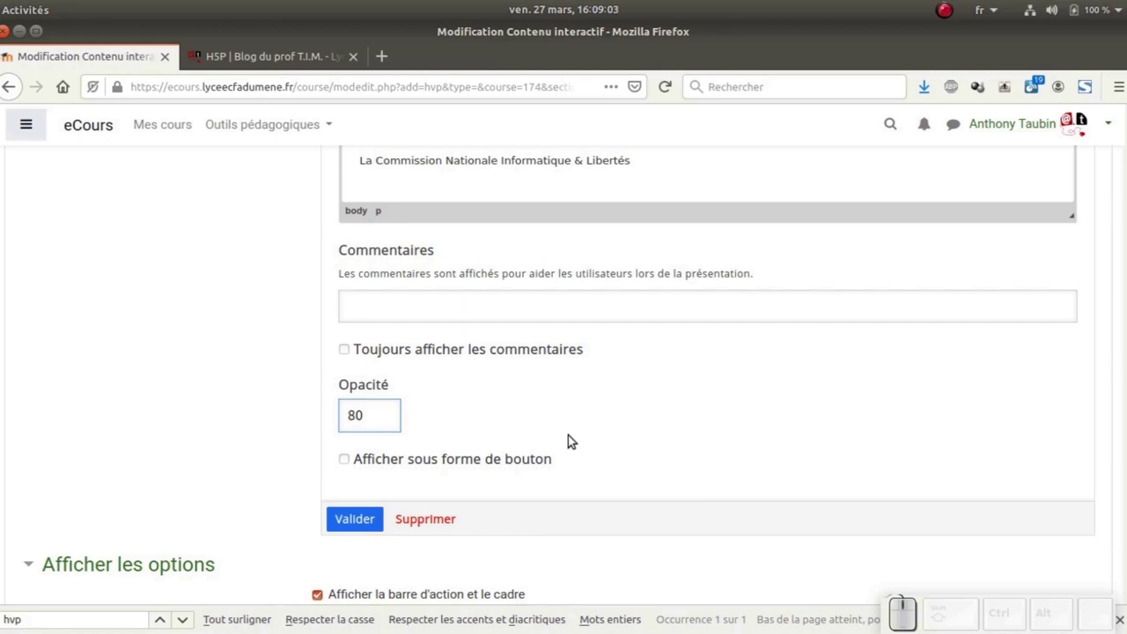
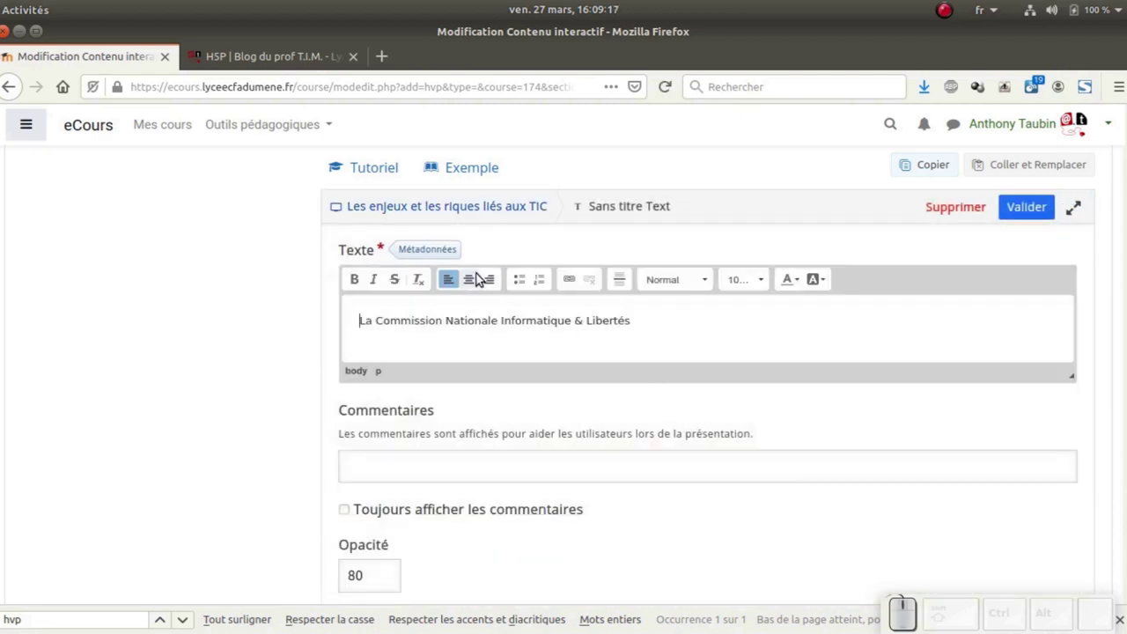
{"action": "left_click", "coordinate": [480, 276]}
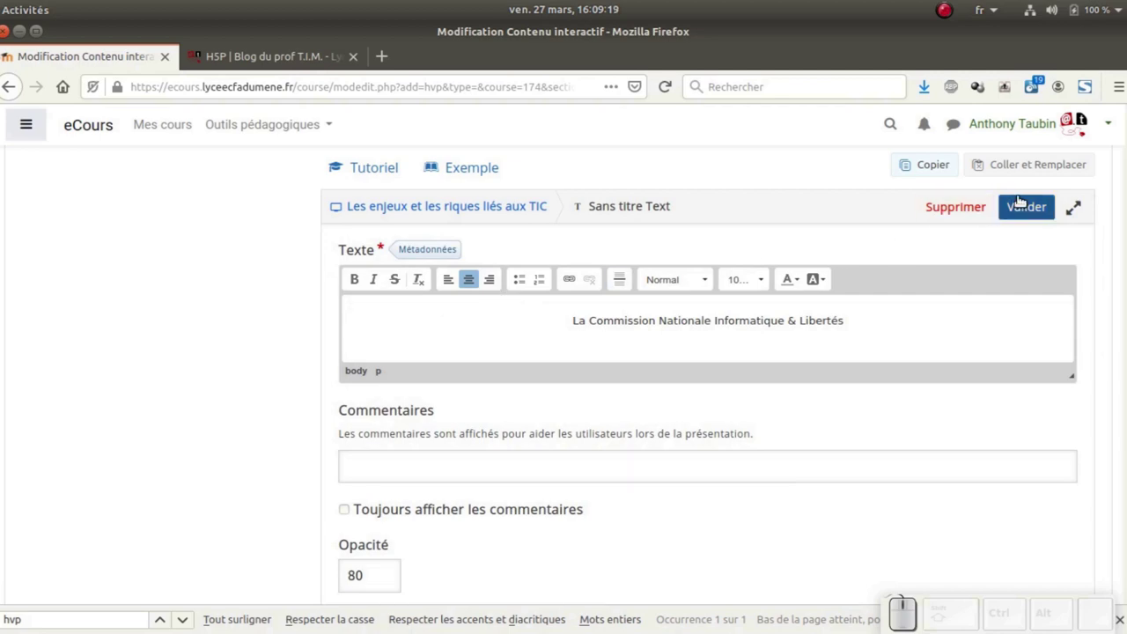
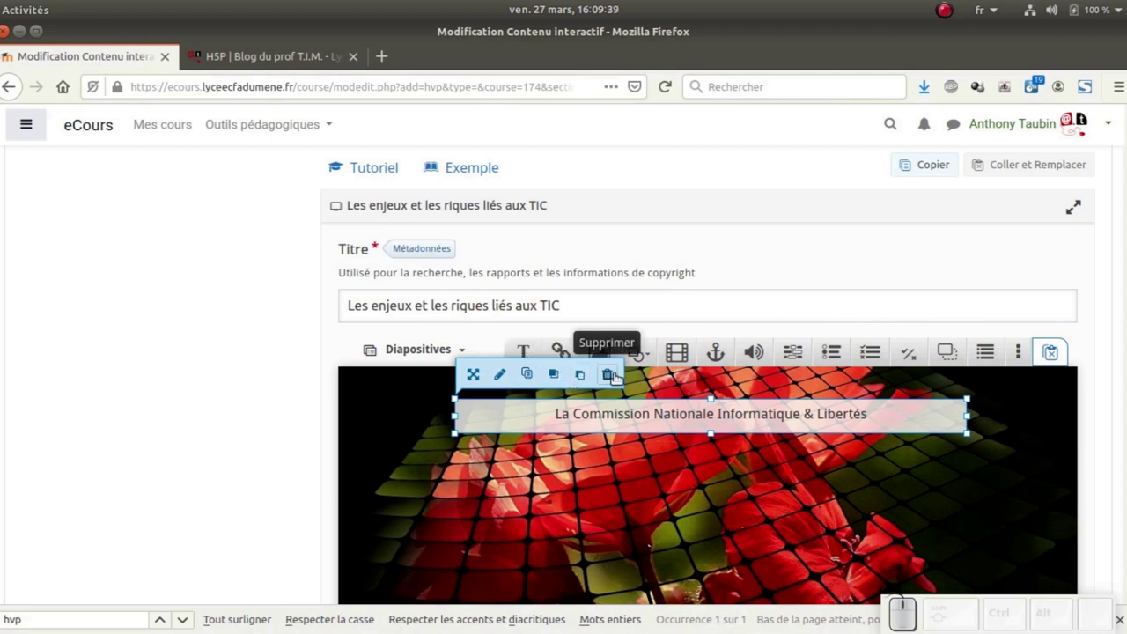
{"action": "left_click", "coordinate": [656, 420]}
{"action": "left_click", "coordinate": [499, 477]}
{"action": "left_click", "coordinate": [535, 423]}
{"action": "key", "text": "Delete"}
{"action": "left_click", "coordinate": [596, 333]}
{"action": "left_click", "coordinate": [621, 443]}
{"action": "left_click", "coordinate": [626, 421]}
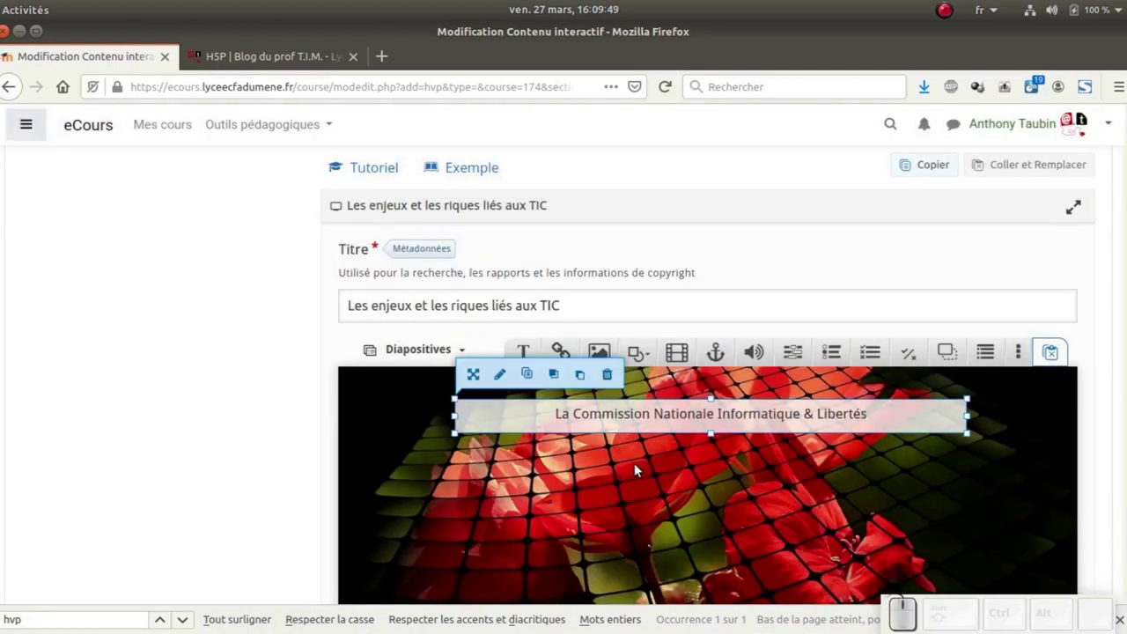
{"action": "key", "text": "ctrl+c"}
{"action": "left_click", "coordinate": [613, 487]}
{"action": "key", "text": "ctrl+v"}
{"action": "scroll", "scroll_direction": "down", "scroll_amount": 3}
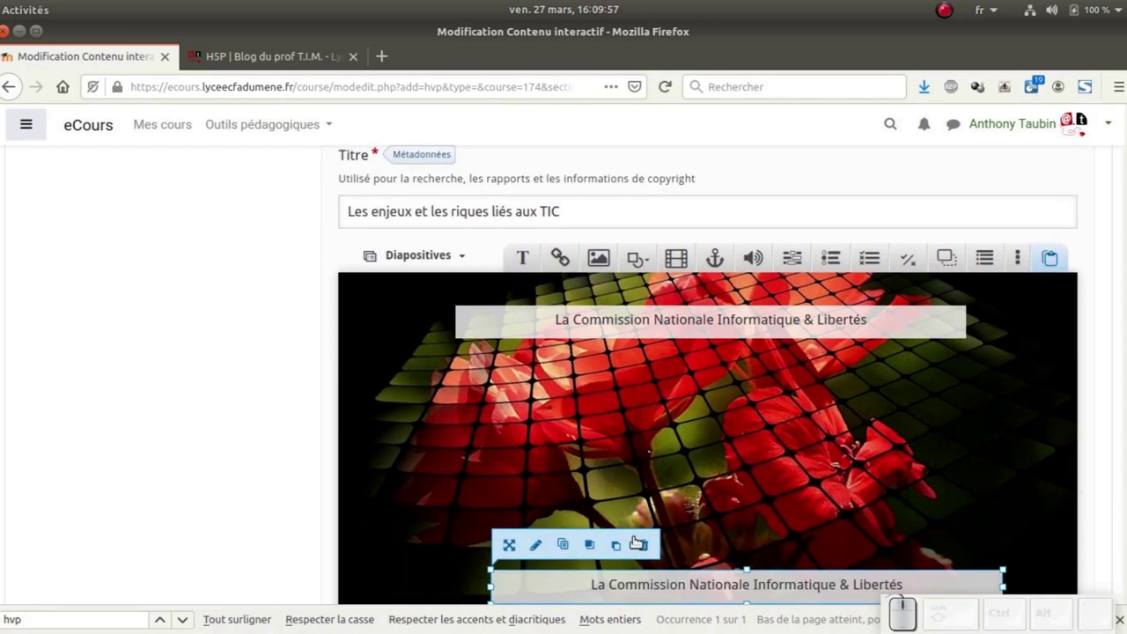
{"action": "left_click_drag", "start_coordinate": [679, 589], "coordinate": [801, 586]}
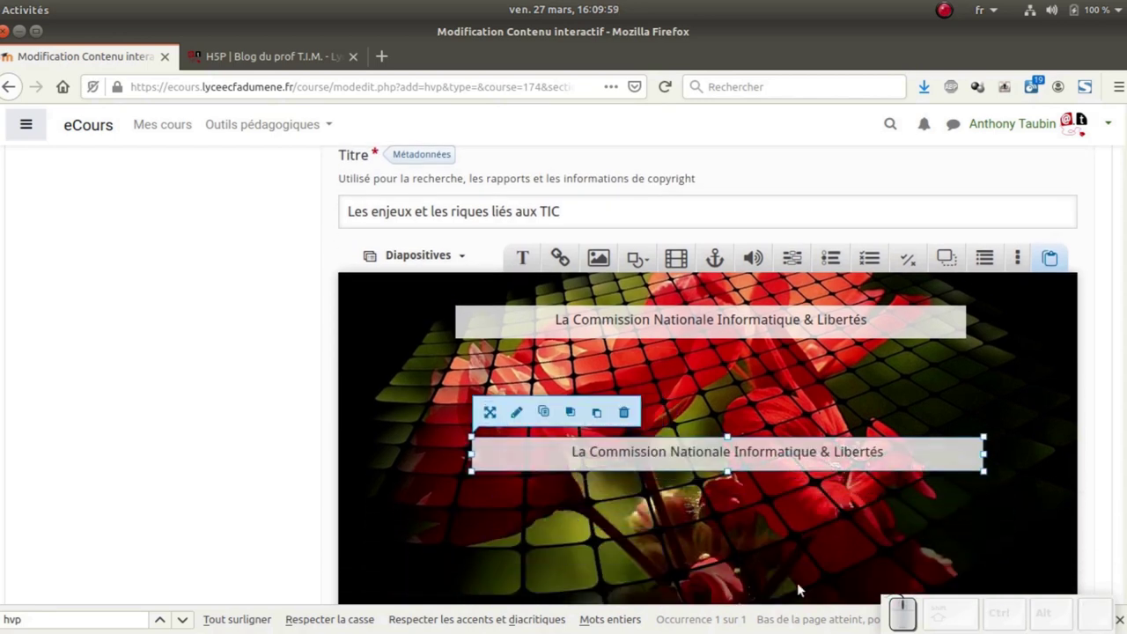
{"action": "key", "text": "Delete"}
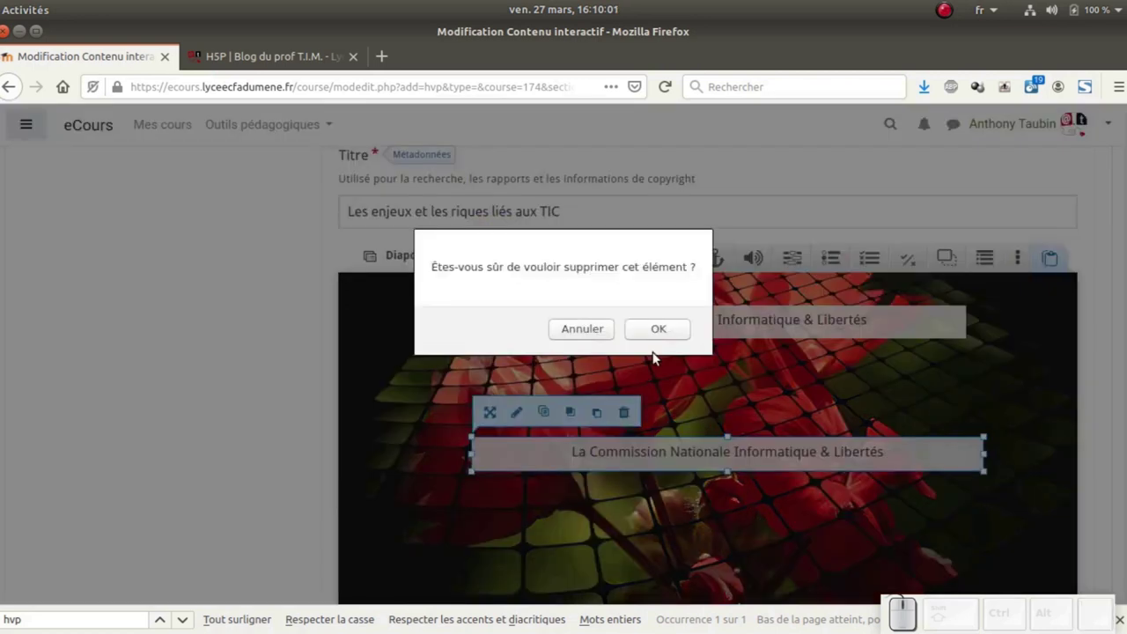
{"action": "left_click", "coordinate": [660, 334]}
{"action": "left_click", "coordinate": [673, 410]}
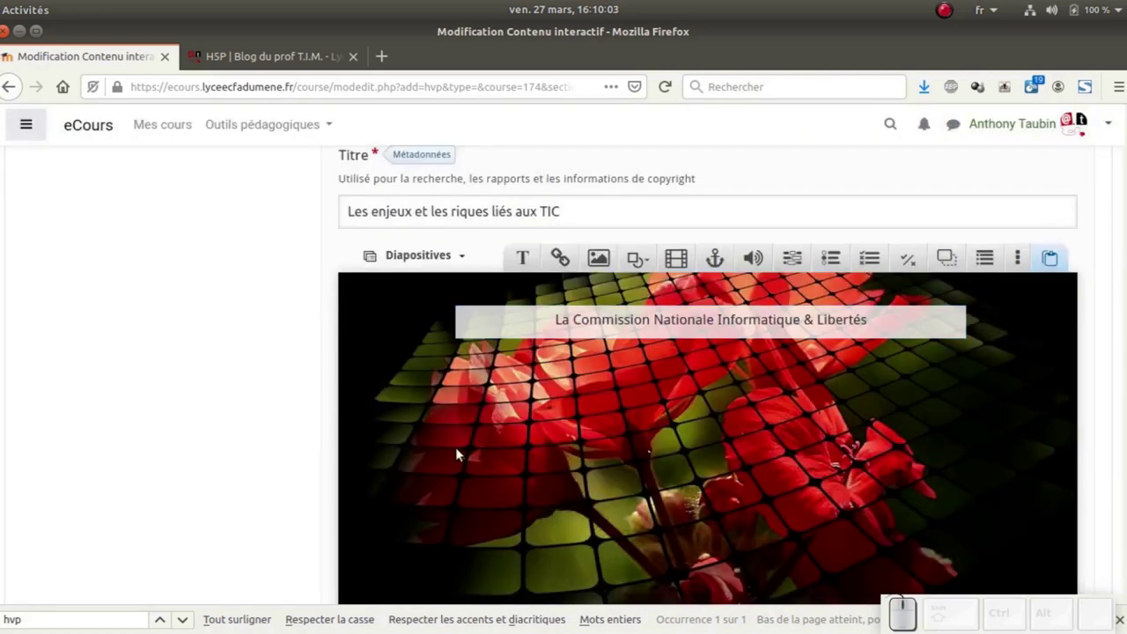
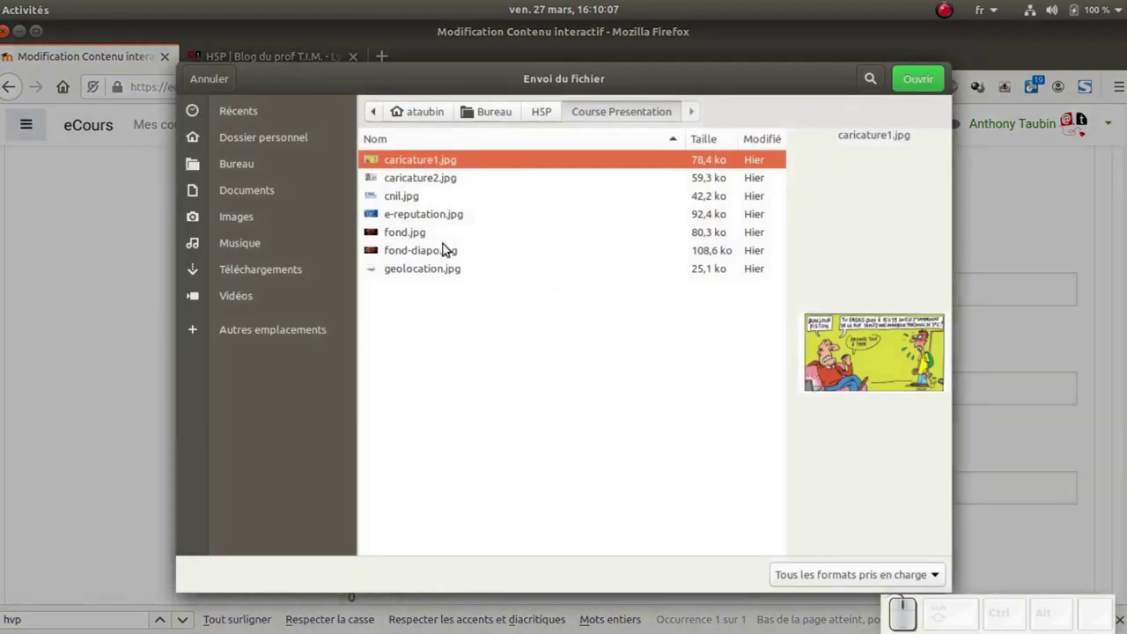
Upload cnil.jpg as the image and give it the alternative text 'CNIL'
{"action": "left_click", "coordinate": [418, 201]}
{"action": "left_click", "coordinate": [918, 90]}
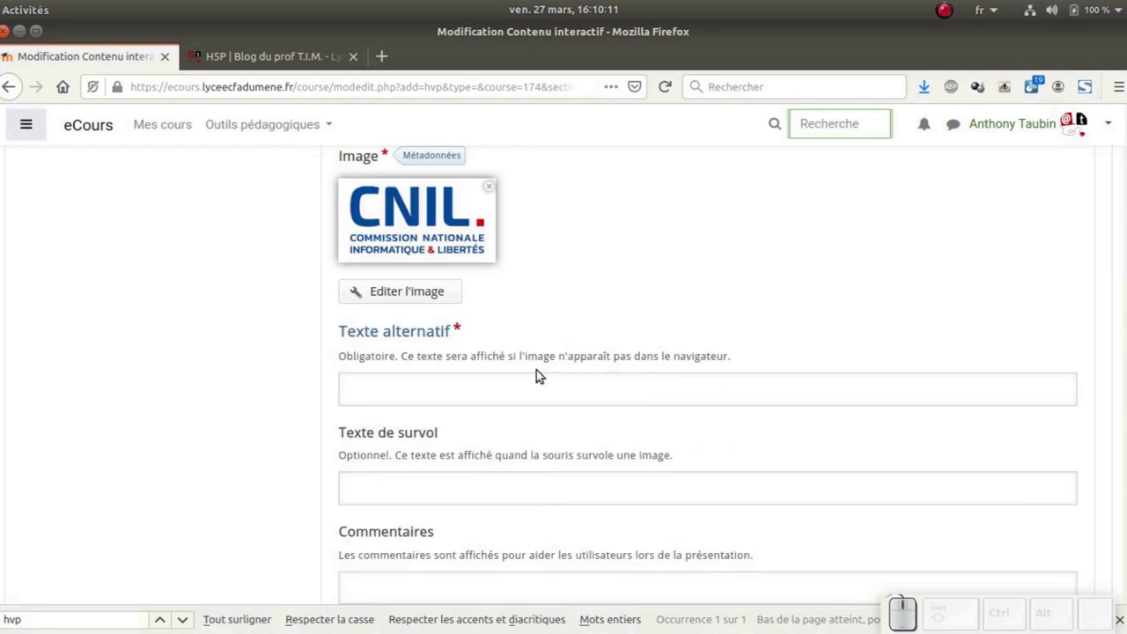
{"action": "left_click", "coordinate": [529, 372]}
{"action": "key", "text": "shift+c"}
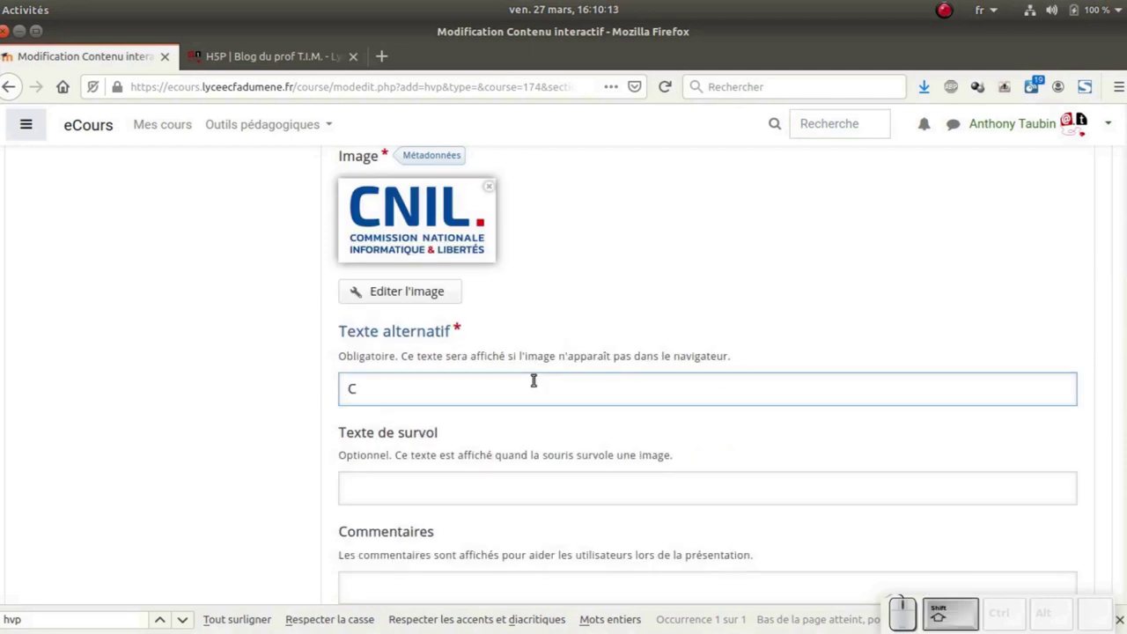
{"action": "scroll", "scroll_direction": "down", "scroll_amount": 3}
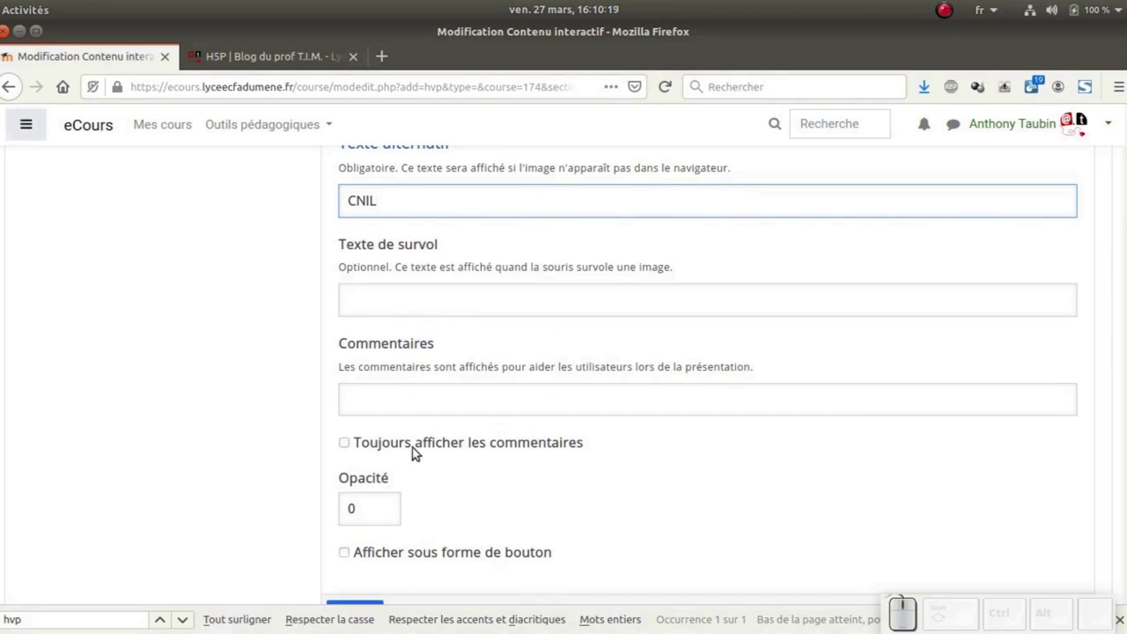
{"action": "scroll", "scroll_direction": "down", "scroll_amount": 3}
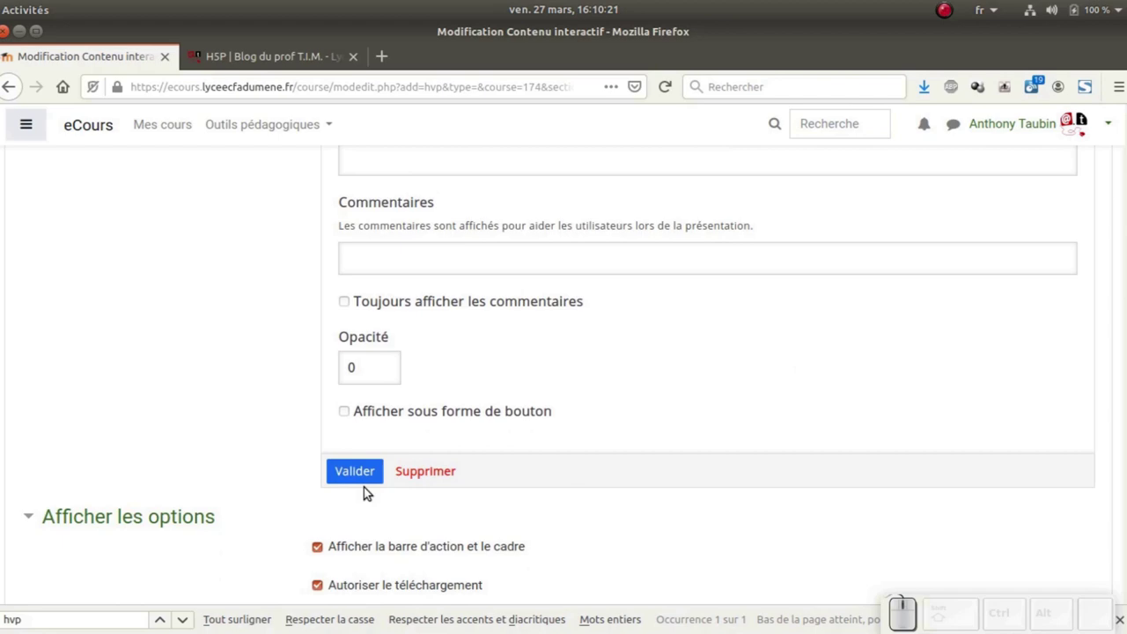
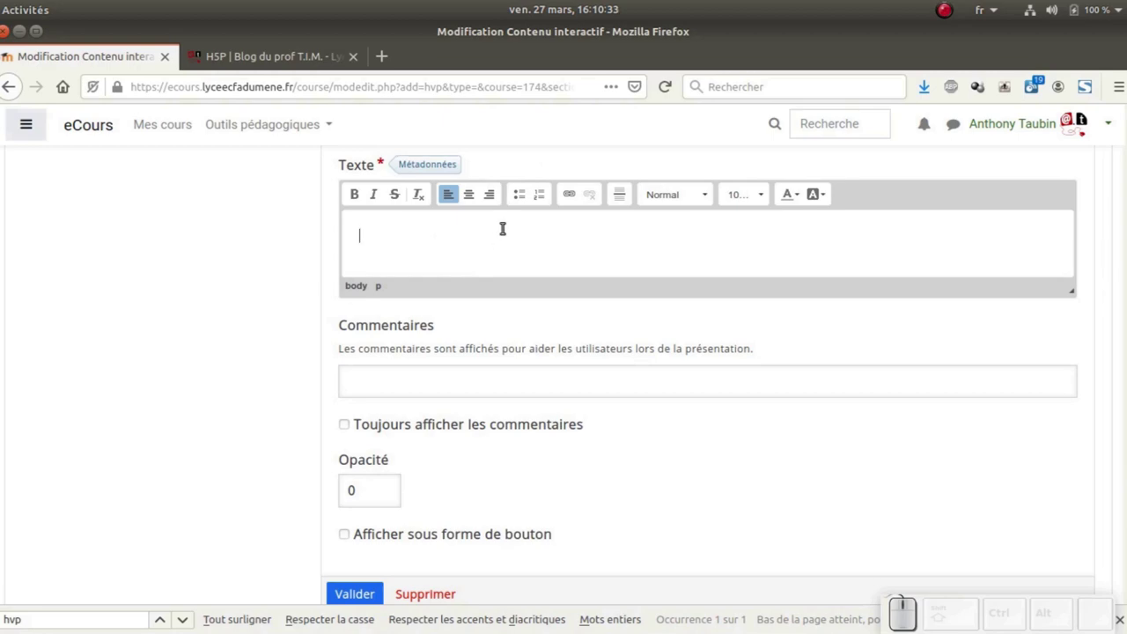
{"action": "left_click", "coordinate": [386, 60]}
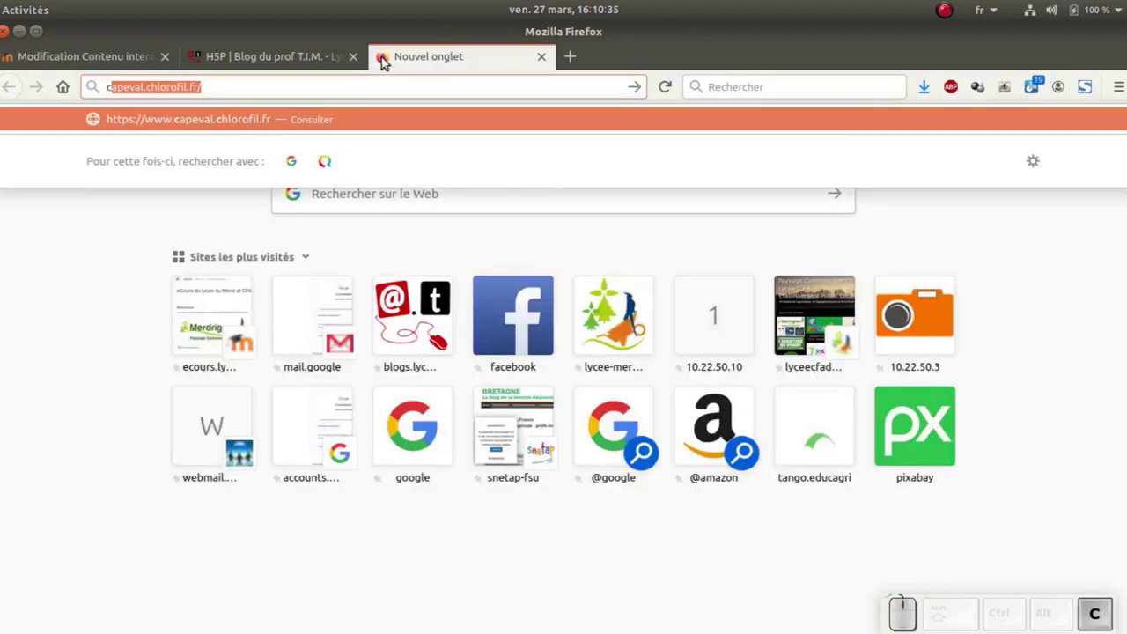
{"action": "key", "text": "shift+Return"}
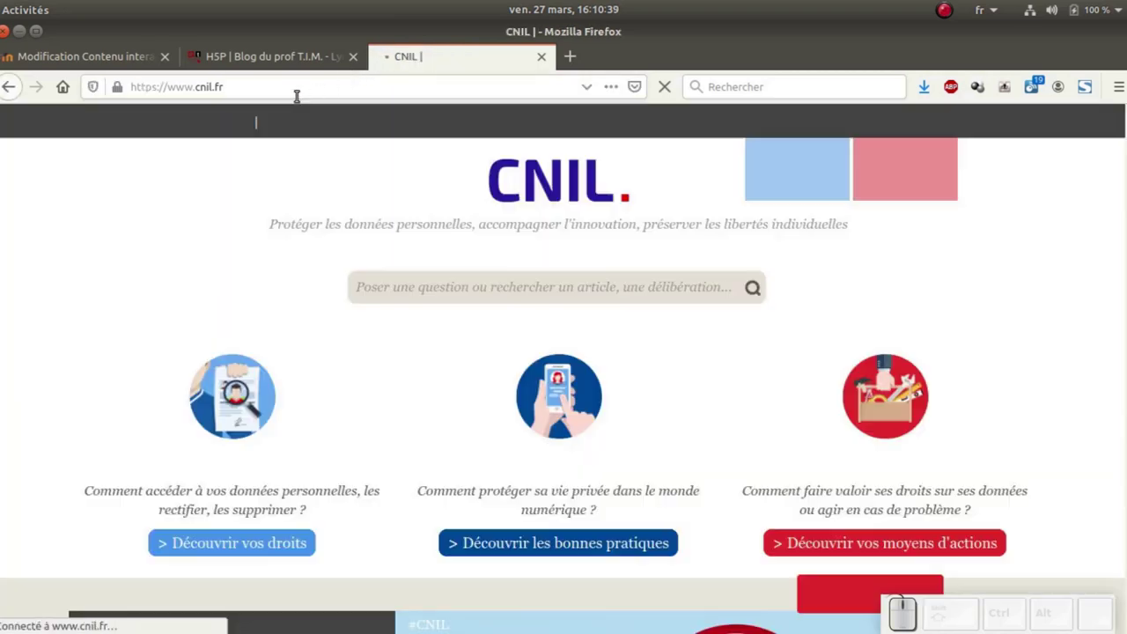
{"action": "left_click", "coordinate": [296, 90]}
{"action": "key", "text": "ctrl+c"}
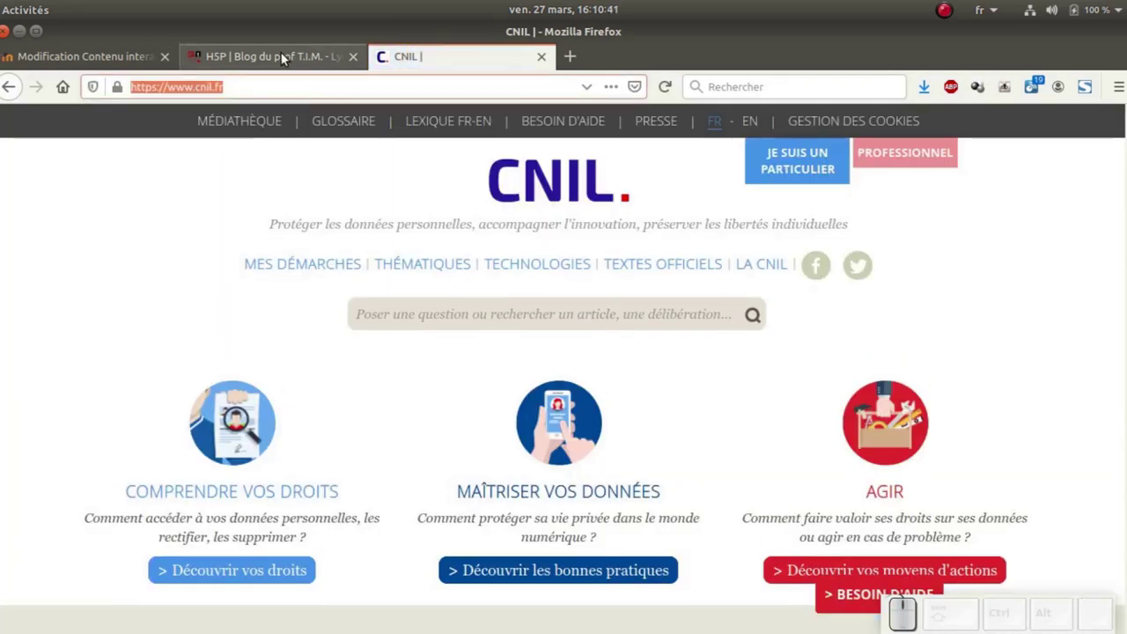
{"action": "left_click", "coordinate": [130, 59]}
{"action": "key", "text": "ctrl+v"}
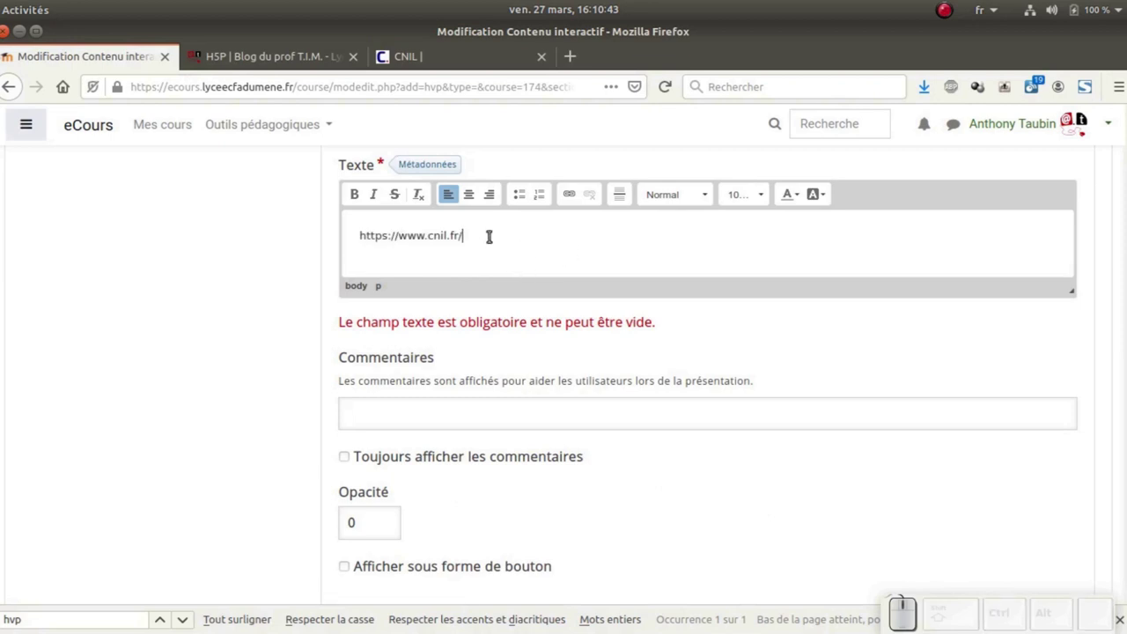
{"action": "left_click_drag", "start_coordinate": [478, 237], "coordinate": [551, 208]}
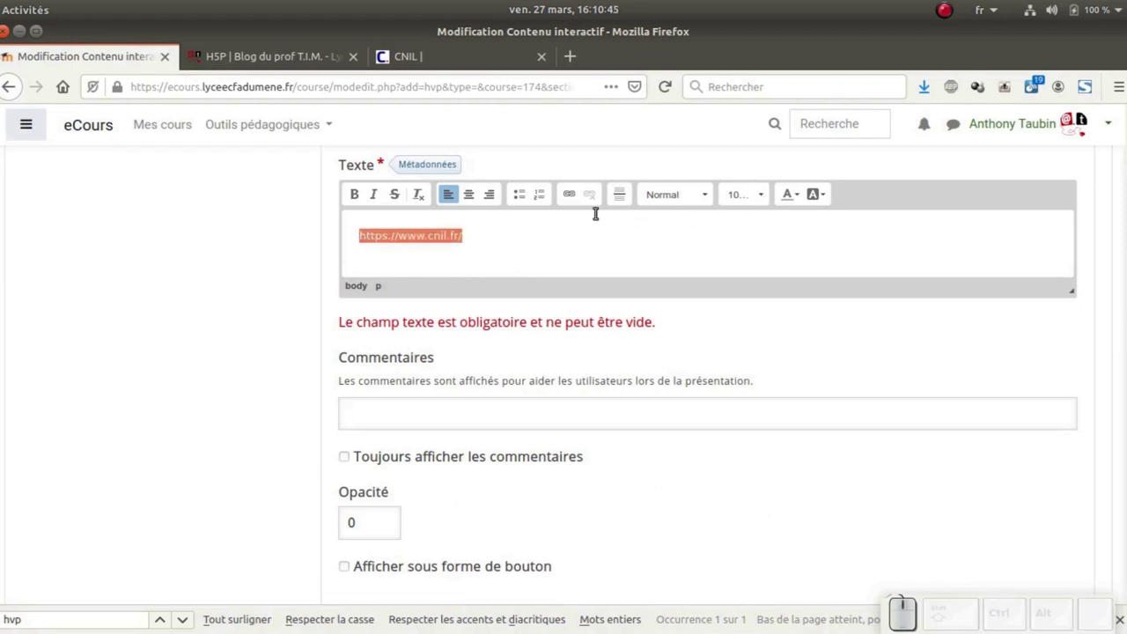
{"action": "left_click", "coordinate": [575, 197]}
{"action": "key", "text": "ctrl+v"}
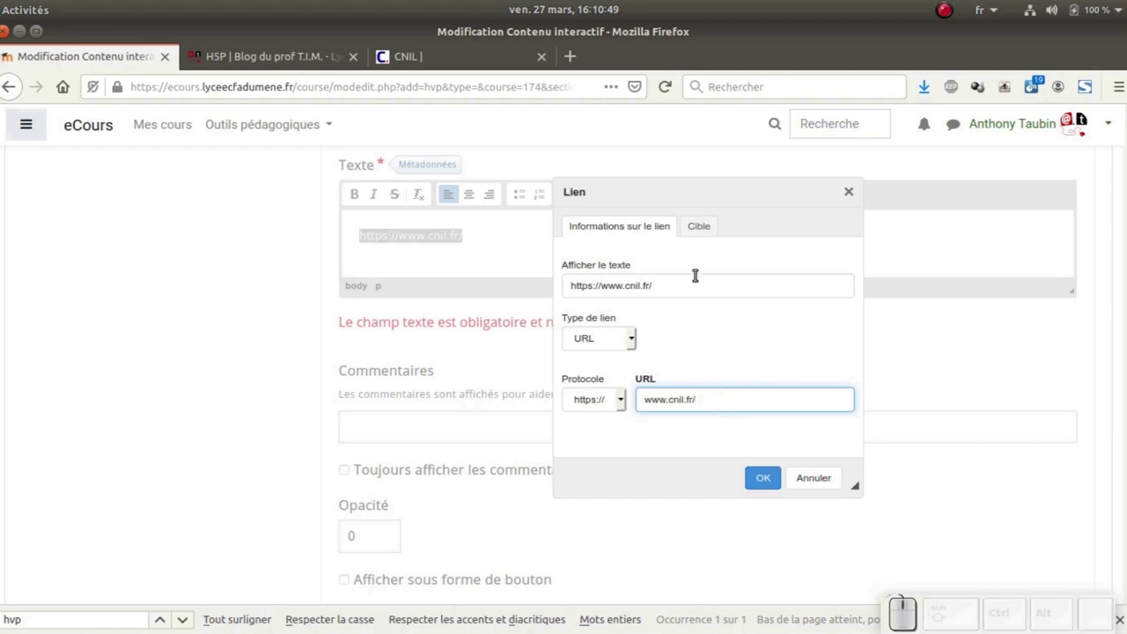
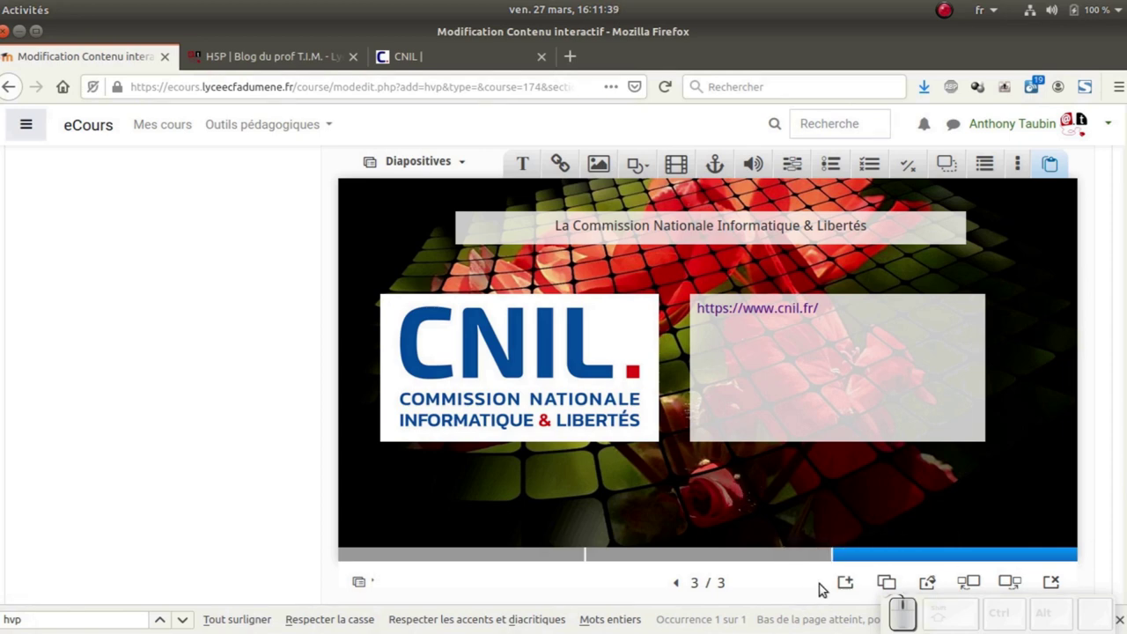
{"action": "left_click", "coordinate": [541, 323]}
{"action": "key", "text": "Delete"}
{"action": "left_click", "coordinate": [672, 323]}
{"action": "left_click", "coordinate": [770, 345]}
{"action": "key", "text": "Delete"}
{"action": "left_click", "coordinate": [718, 333]}
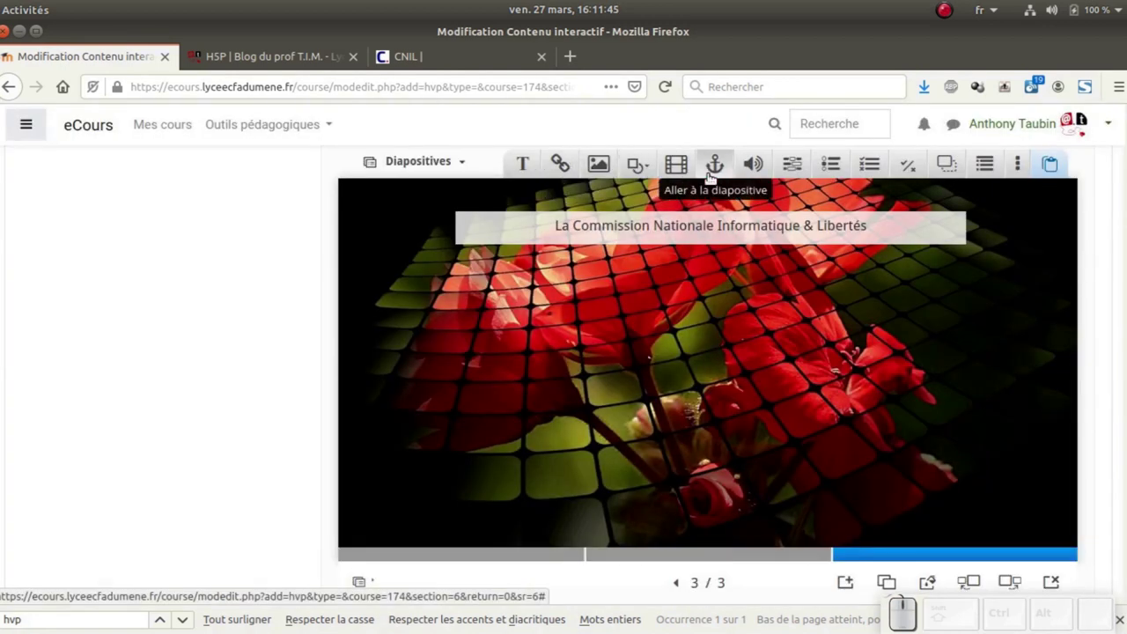
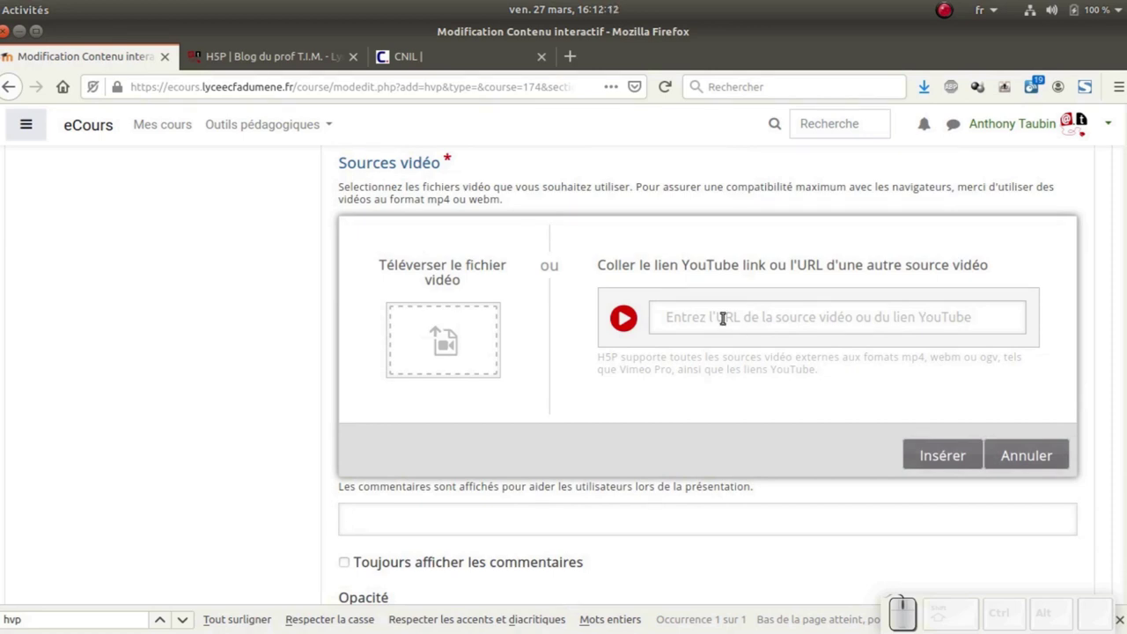
Rewrite the pasted youtu.be link as a youtube.com/watch?v=… address for the video source, then insert it
{"action": "left_click", "coordinate": [306, 61]}
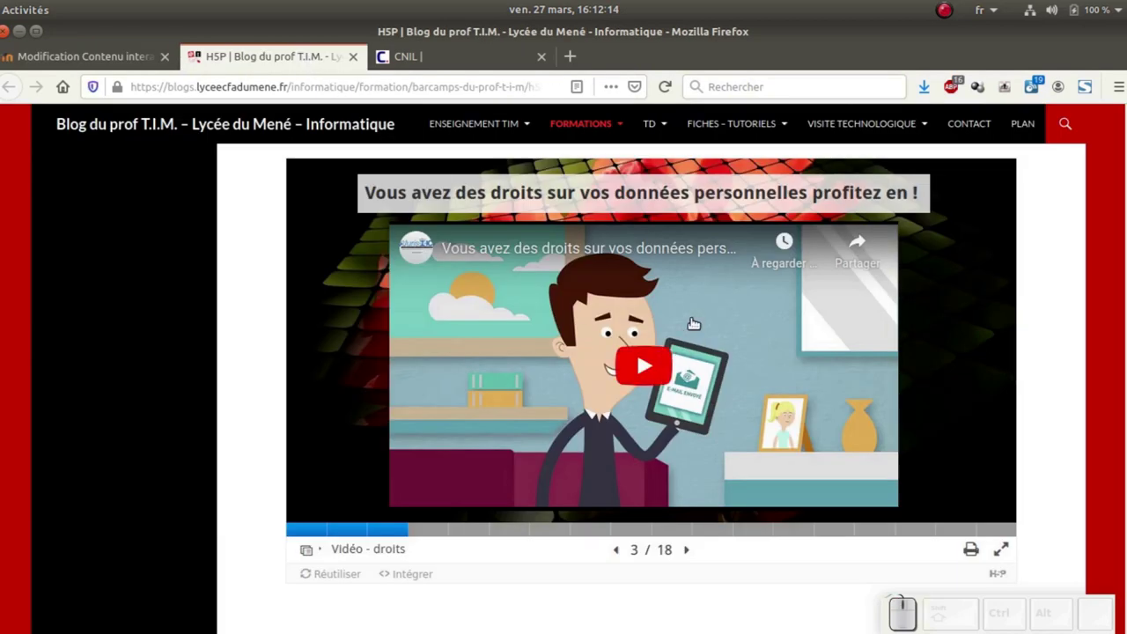
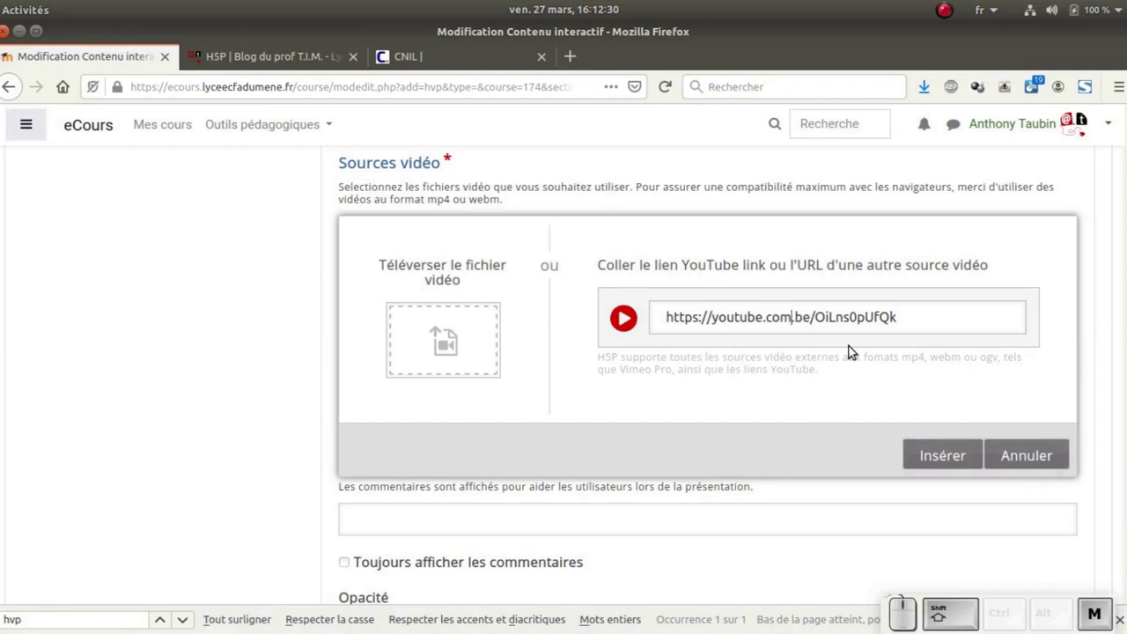
{"action": "key", "text": "shift+Delete"}
{"action": "key", "text": "Right"}
{"action": "key", "text": "Left"}
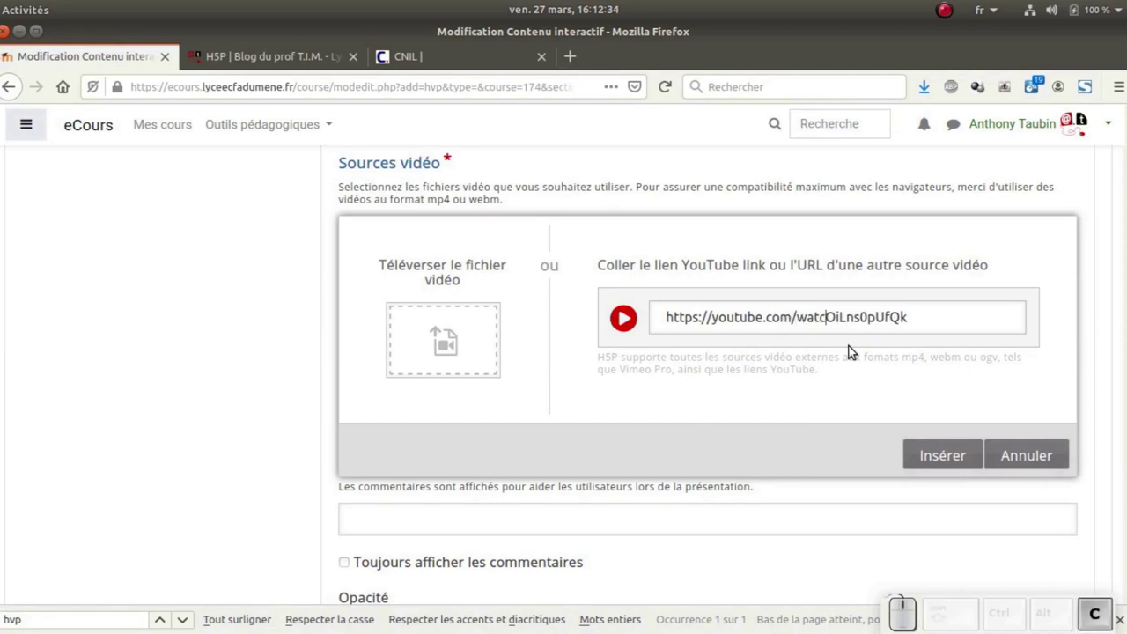
{"action": "key", "text": "v"}
{"action": "key", "text": "BackSpace"}
{"action": "key", "text": "shift+,"}
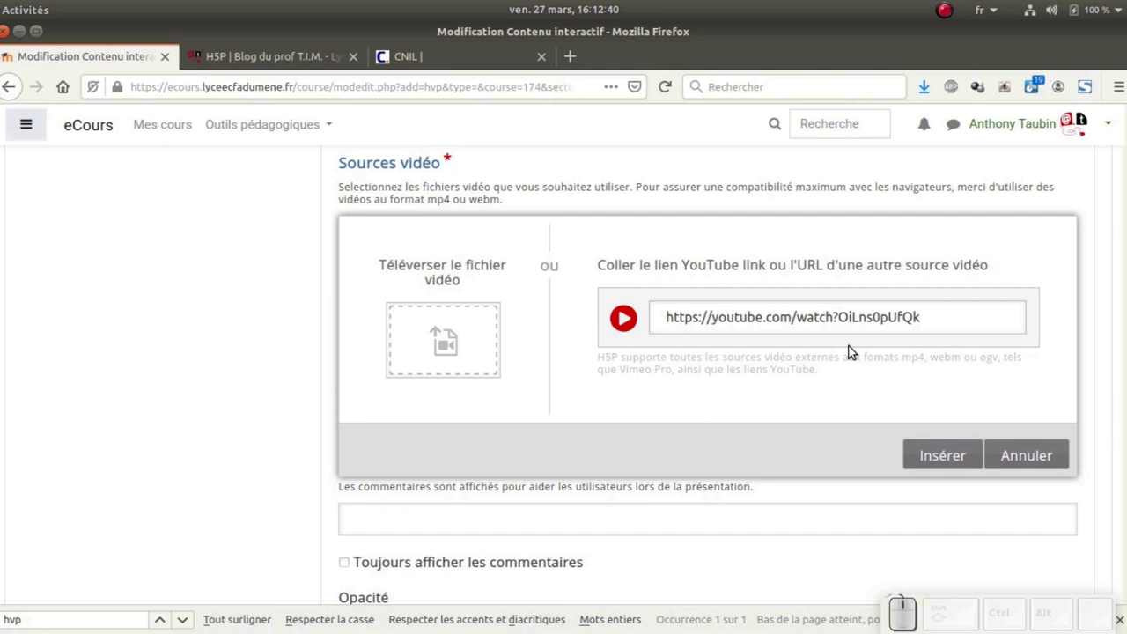
{"action": "key", "text": "v"}
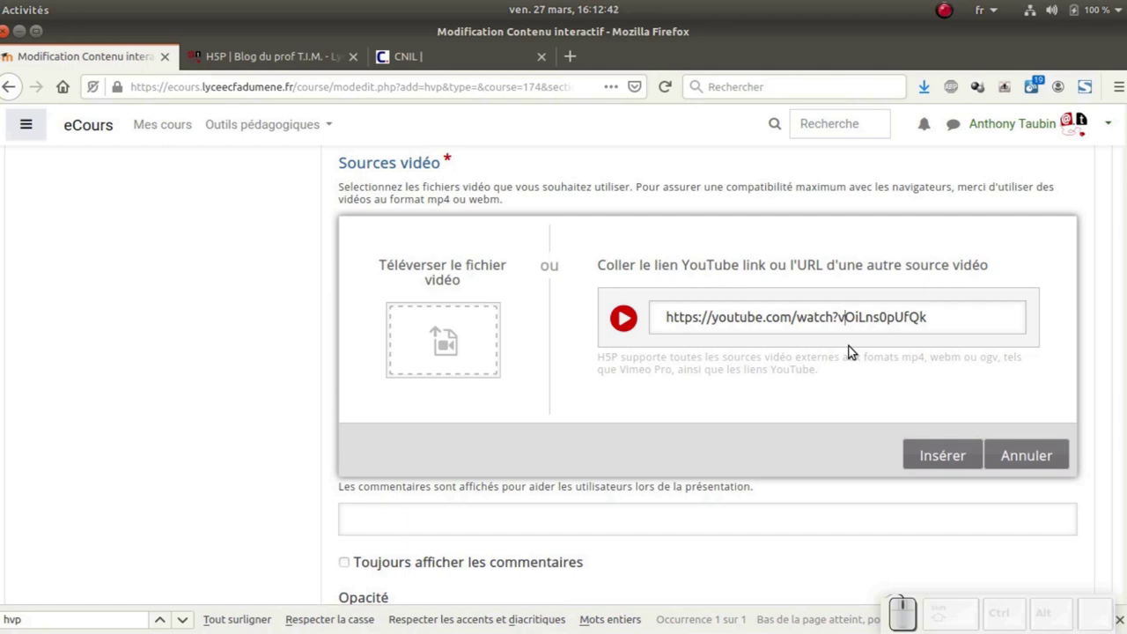
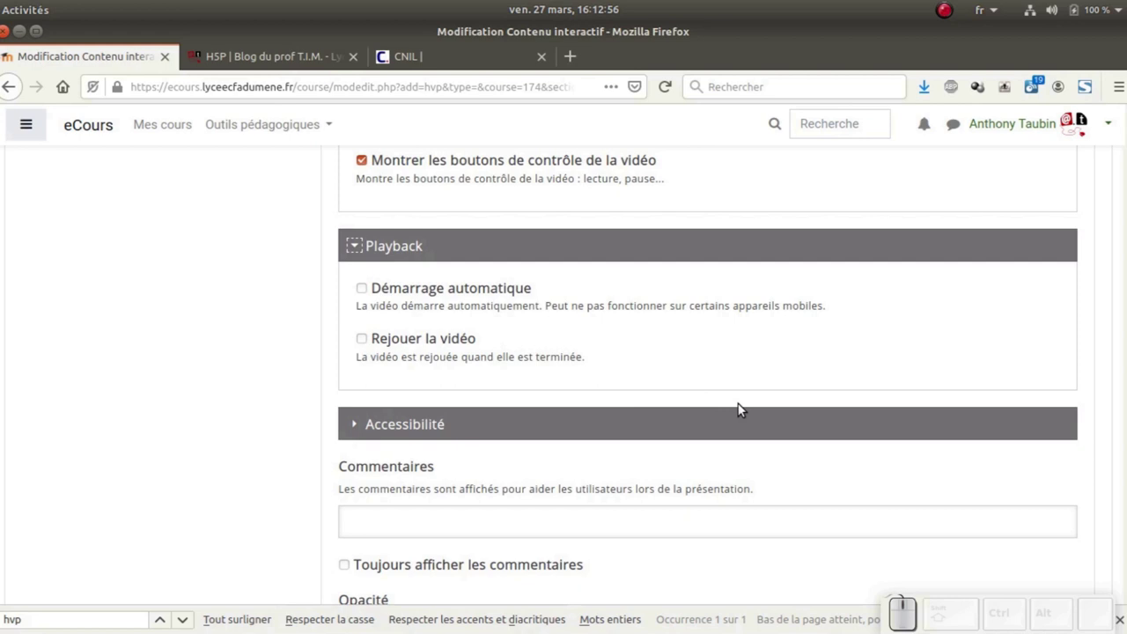
{"action": "scroll", "scroll_direction": "down", "scroll_amount": 3}
{"action": "scroll", "scroll_direction": "up", "scroll_amount": 3}
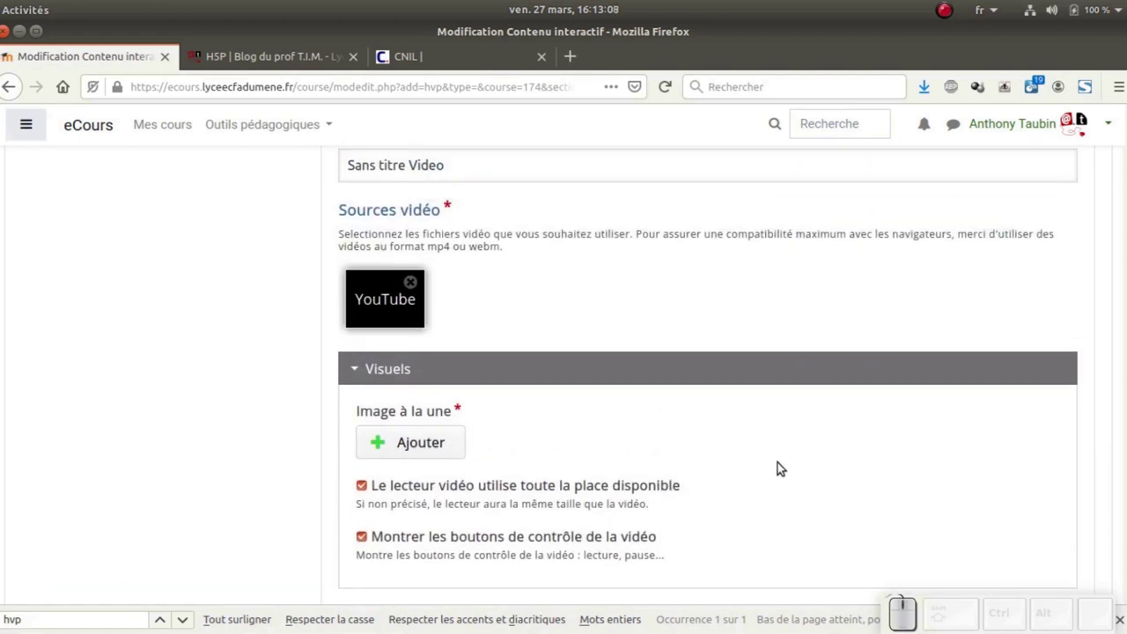
Replace the 'Sans titre Video' placeholder with the title 'Vous avez des droits', checked against the blog example
{"action": "left_click_drag", "start_coordinate": [446, 307], "coordinate": [339, 292]}
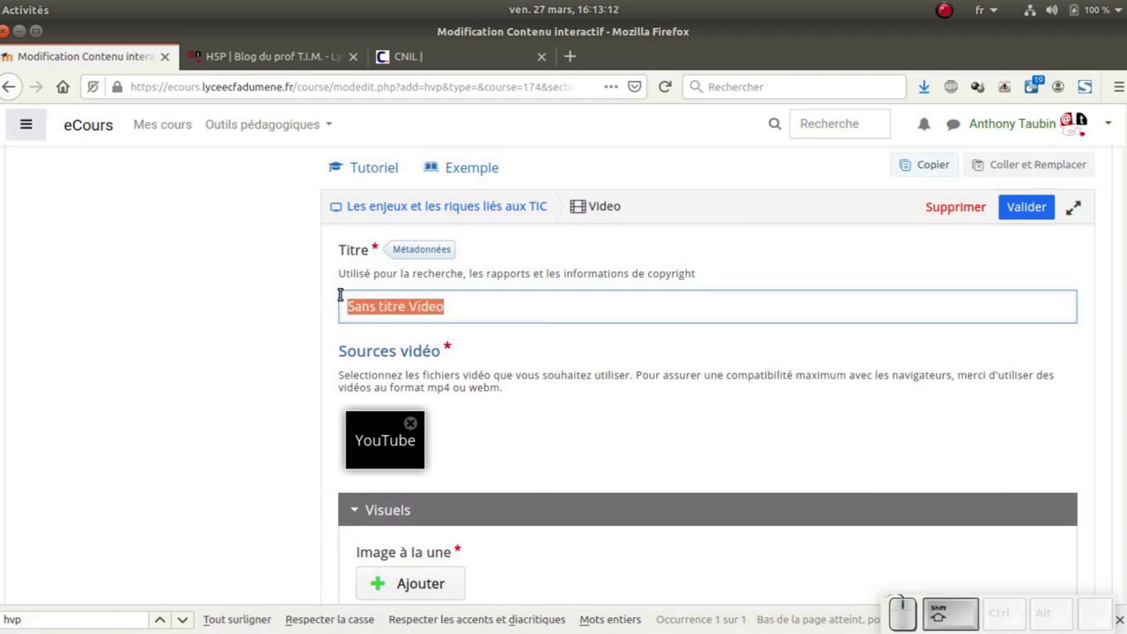
{"action": "left_click", "coordinate": [326, 56]}
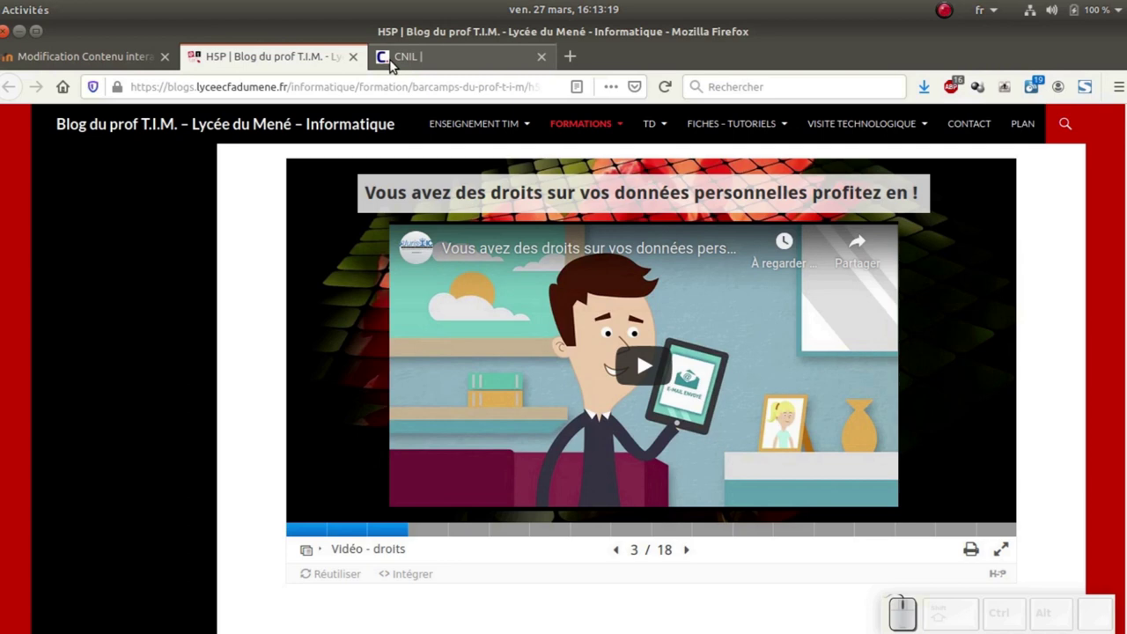
{"action": "left_click", "coordinate": [120, 52]}
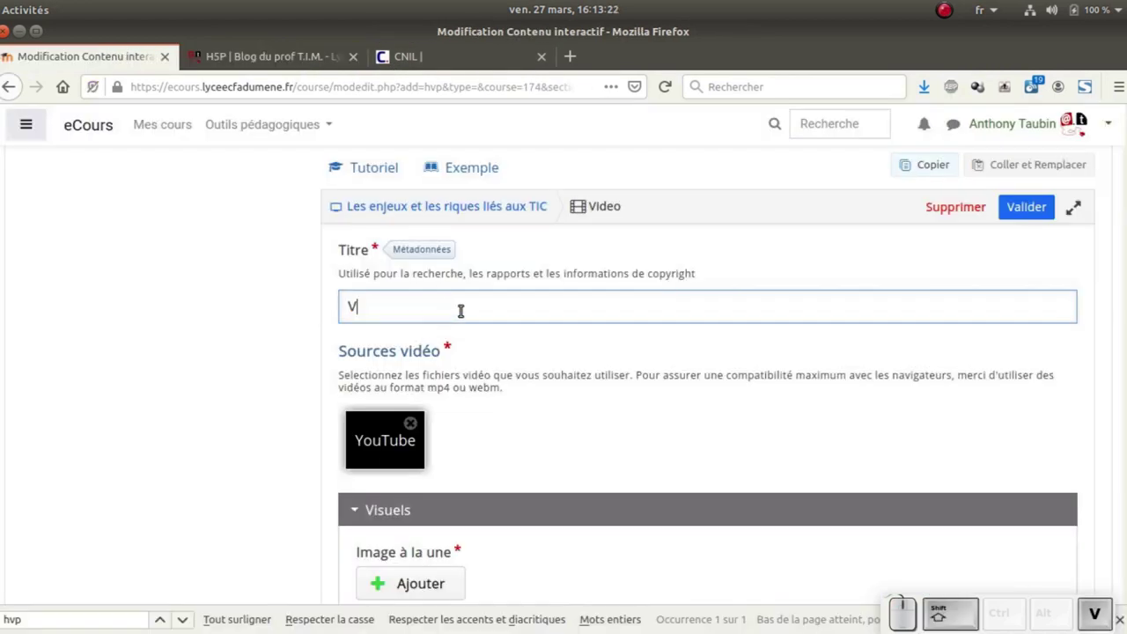
{"action": "key", "text": "space"}
{"action": "key", "text": "shift+space"}
{"action": "key", "text": "shift+space"}
{"action": "key", "text": "BackSpace"}
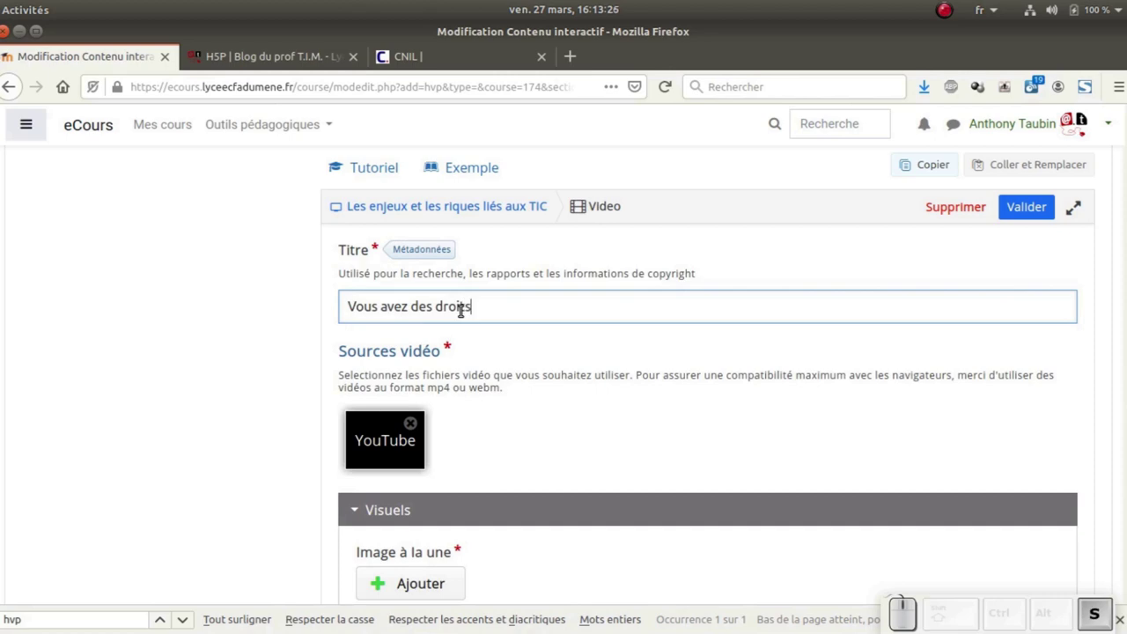
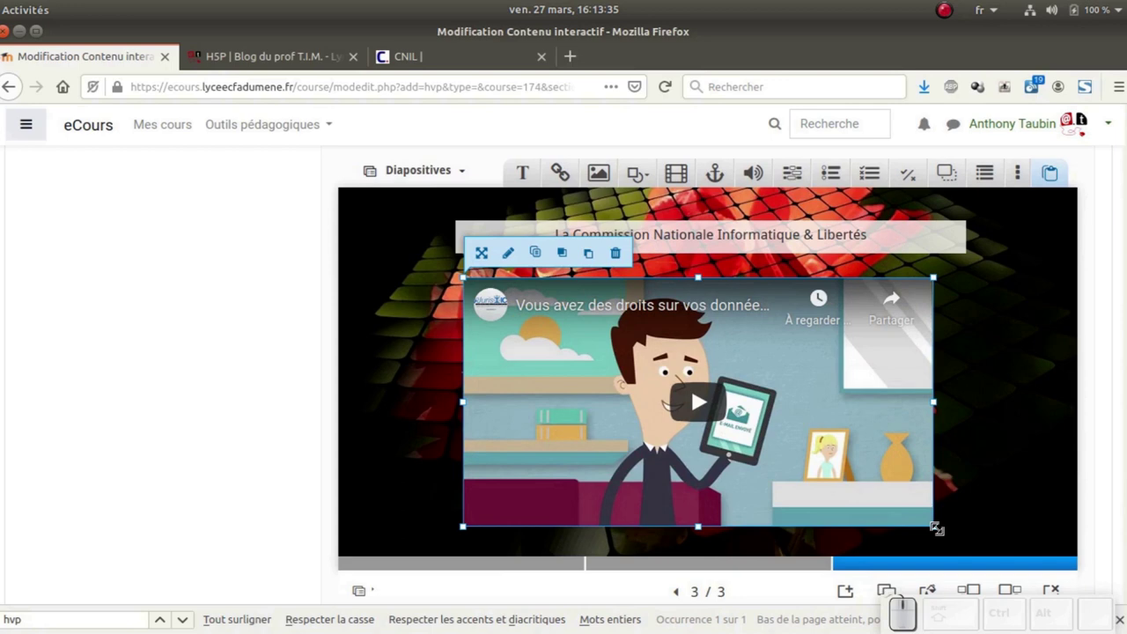
Nudge the video right under the CNIL caption on slide 3 and reach 'Ajouter une diapositive'
{"action": "left_click_drag", "start_coordinate": [822, 409], "coordinate": [957, 397]}
{"action": "left_click", "coordinate": [969, 398]}
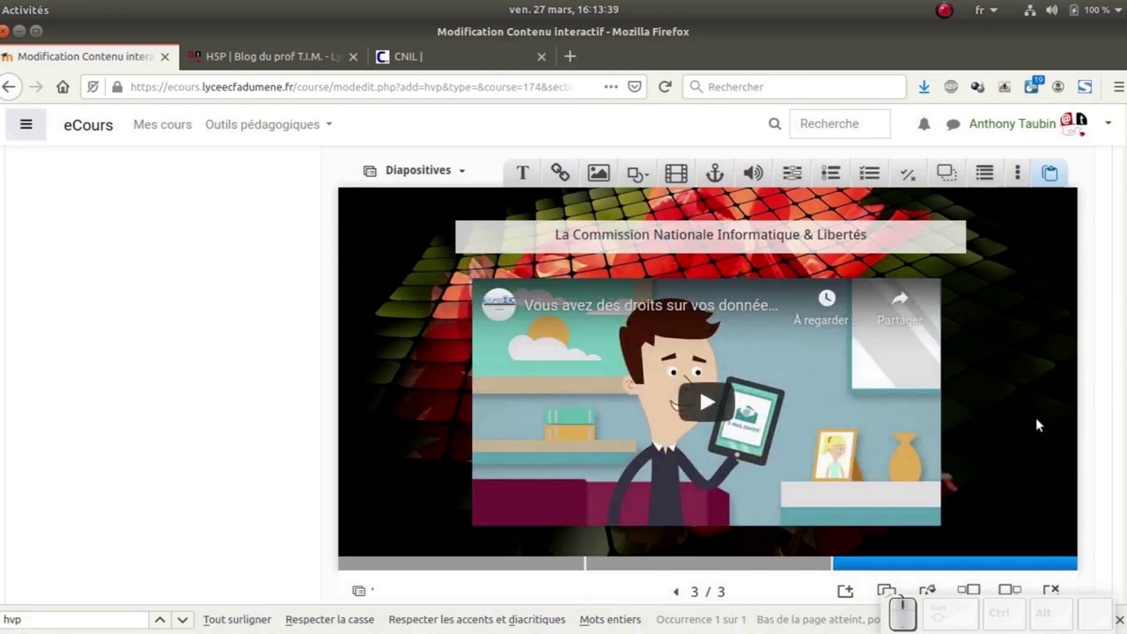
{"action": "scroll", "scroll_direction": "down", "scroll_amount": 3}
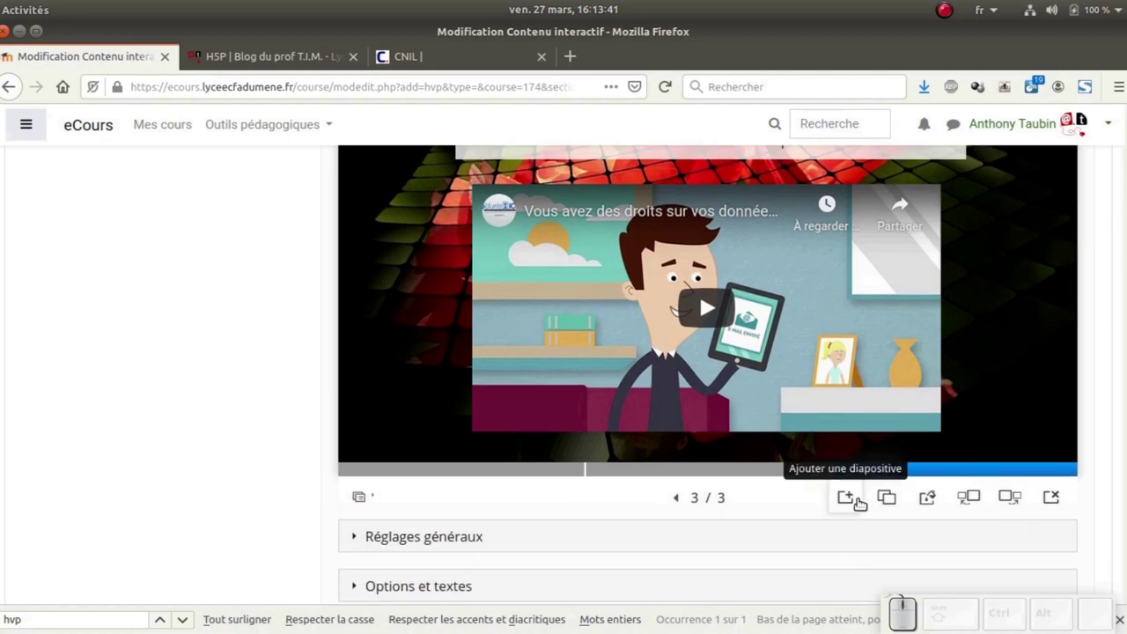
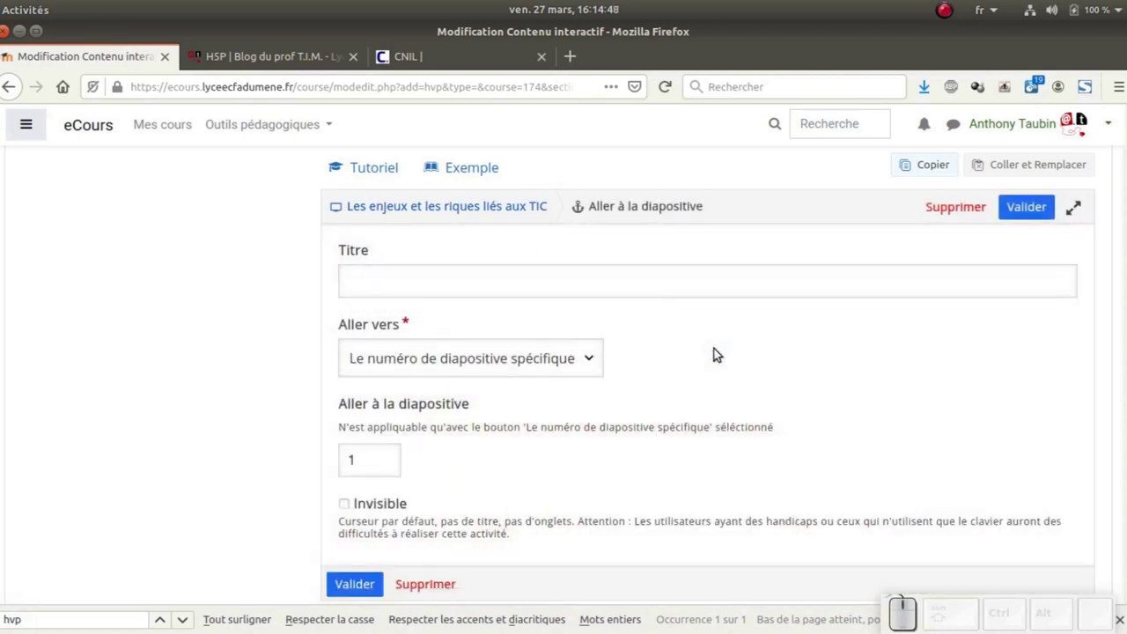
{"action": "left_click", "coordinate": [588, 358]}
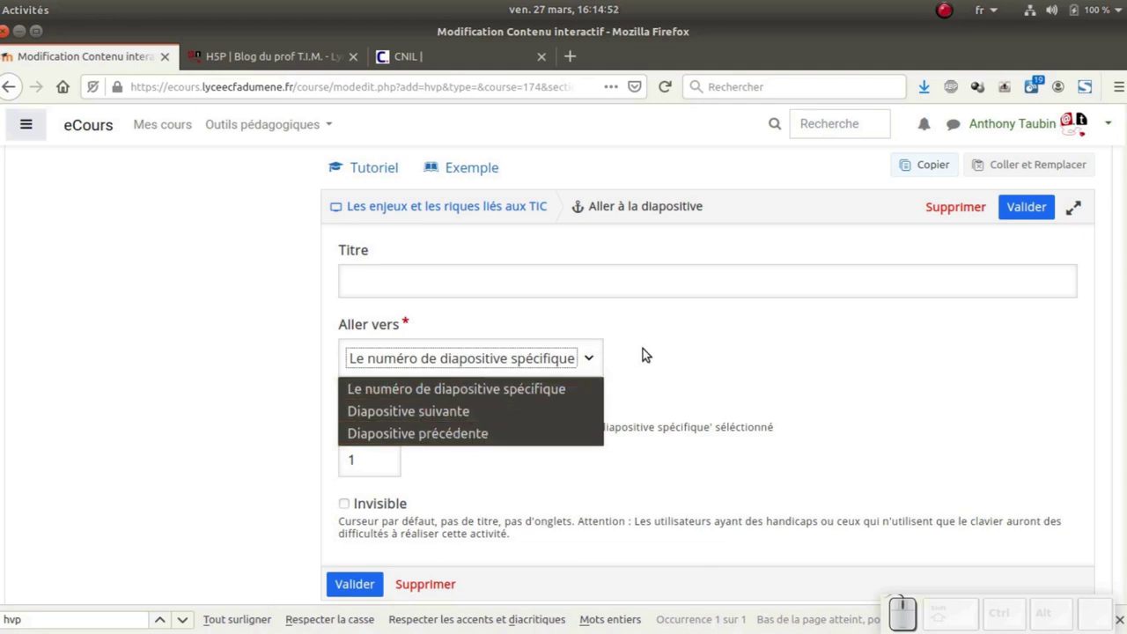
{"action": "left_click", "coordinate": [648, 349]}
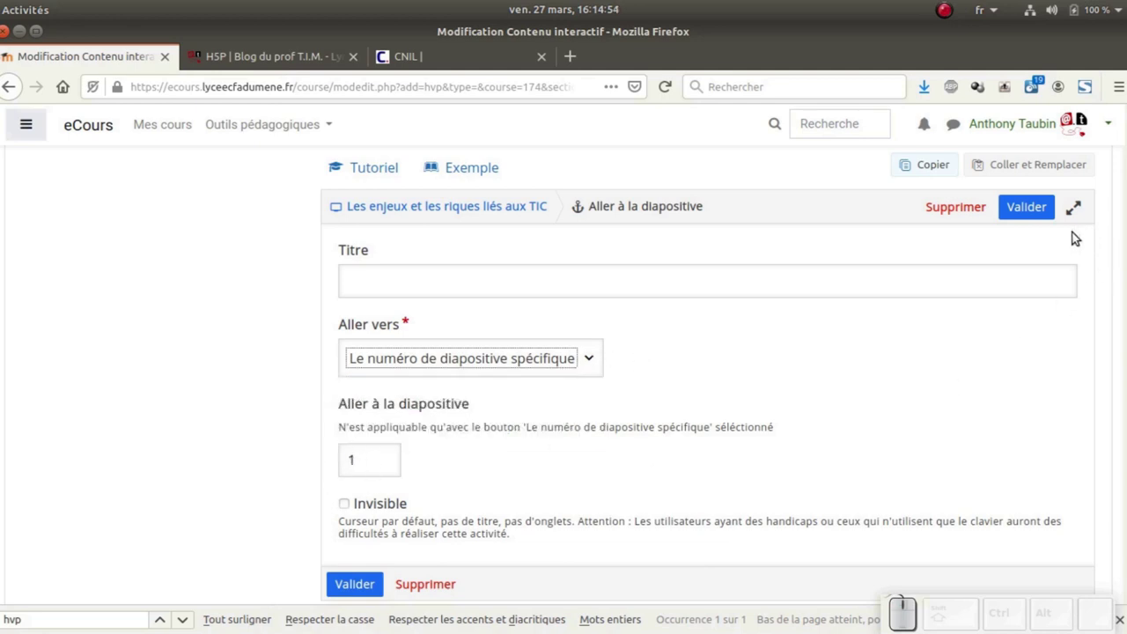
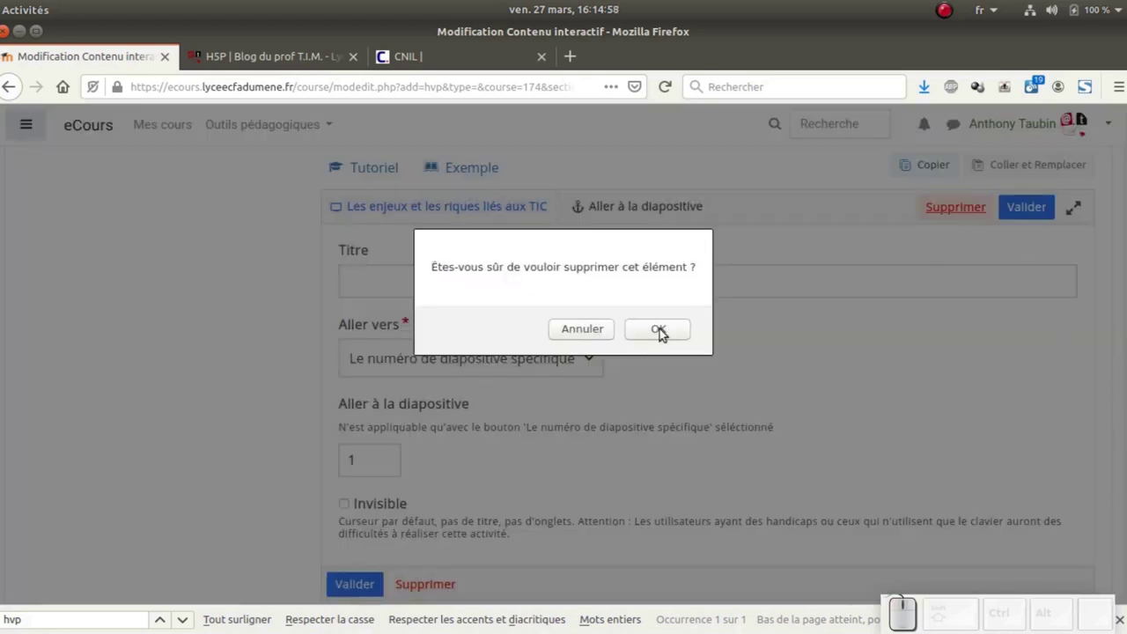
{"action": "left_click", "coordinate": [664, 330]}
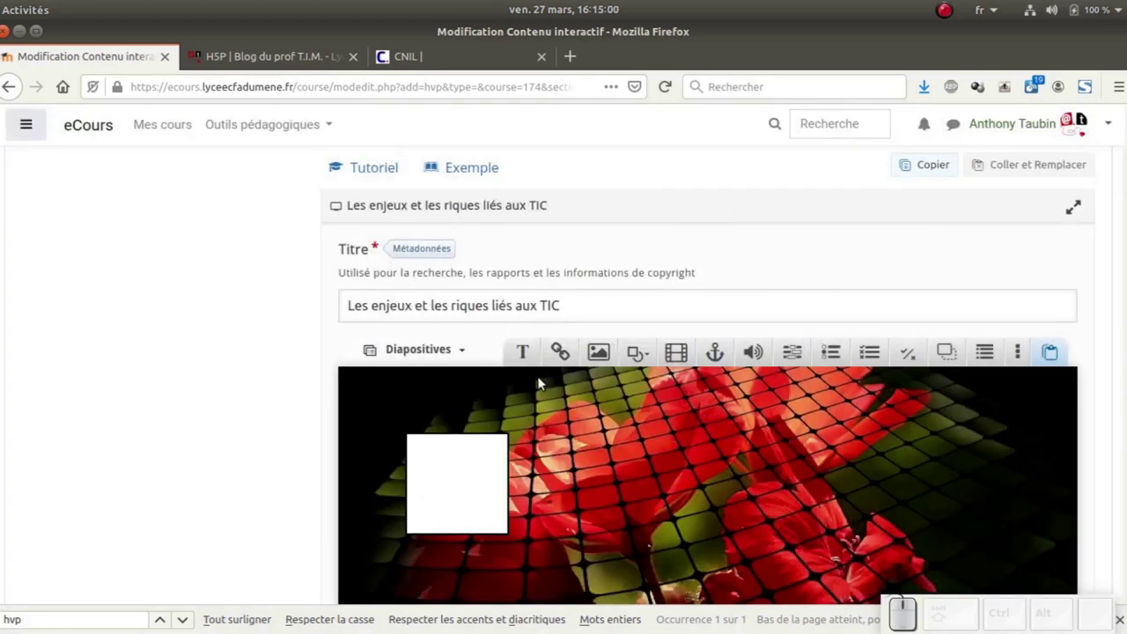
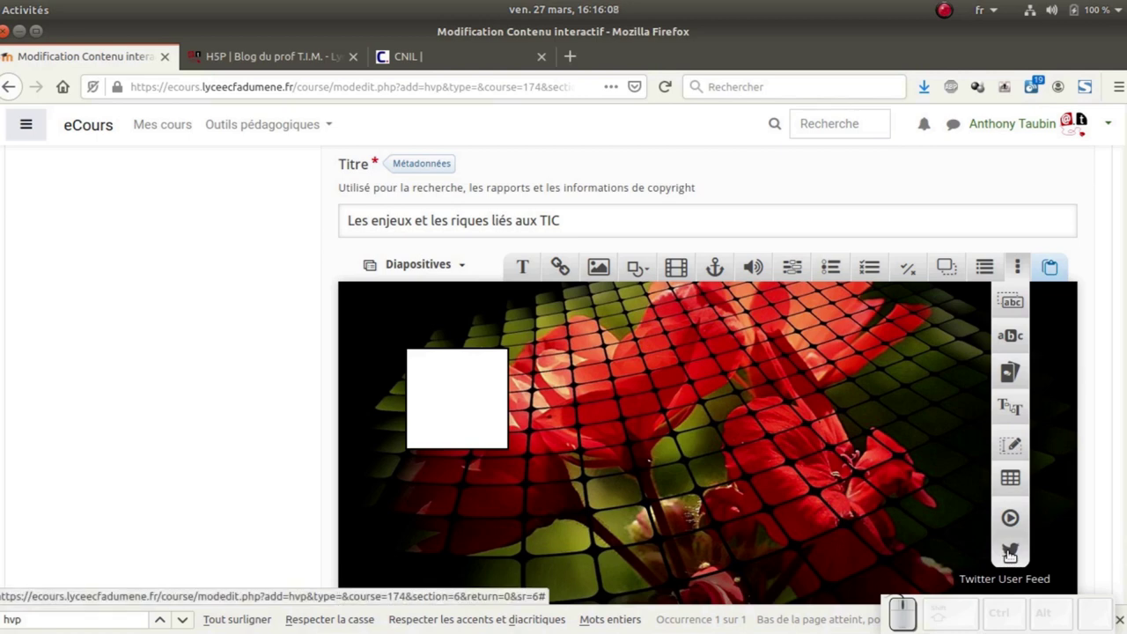
{"action": "left_click", "coordinate": [910, 435]}
Scroll to the bottom of the activity settings to reach 'Enregistrer et afficher'
{"action": "scroll", "scroll_direction": "down", "scroll_amount": 3}
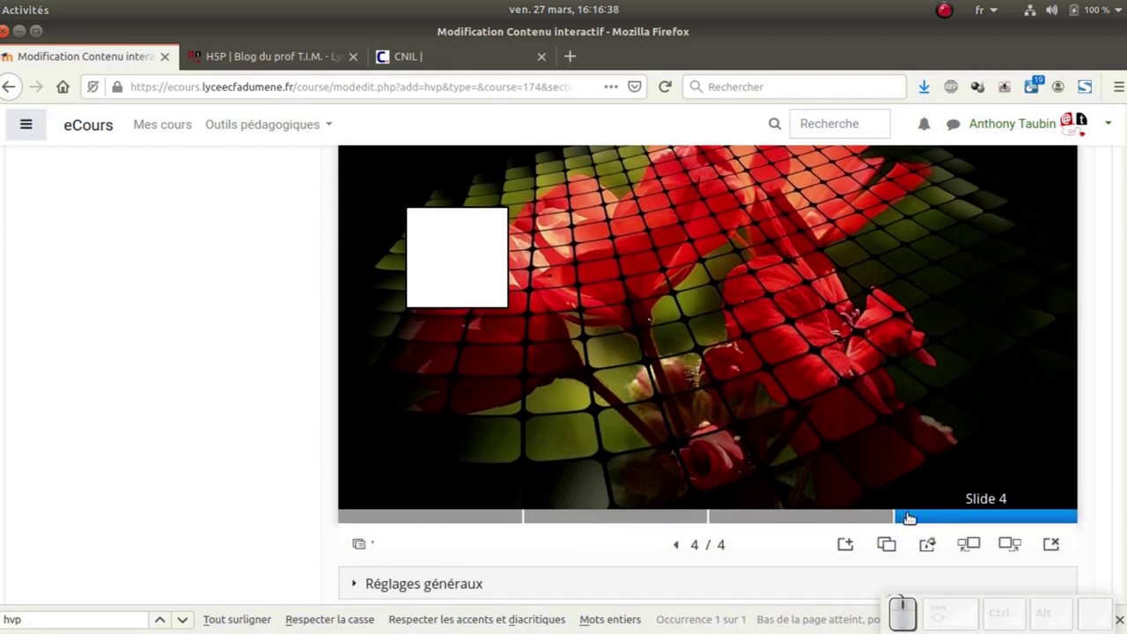
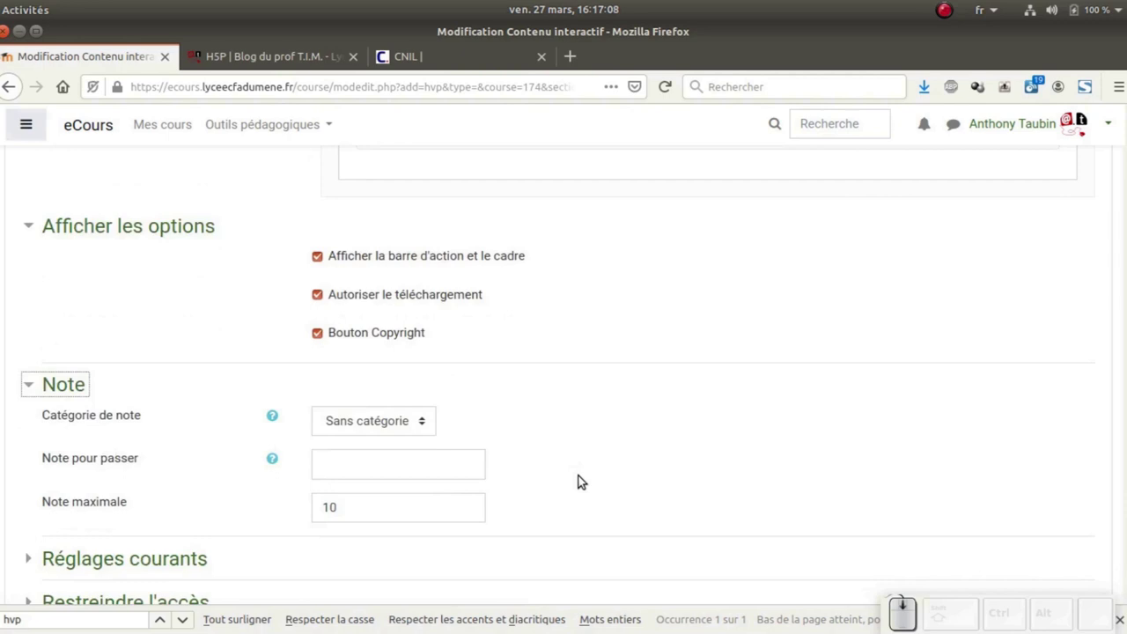
{"action": "scroll", "scroll_direction": "down", "scroll_amount": 3}
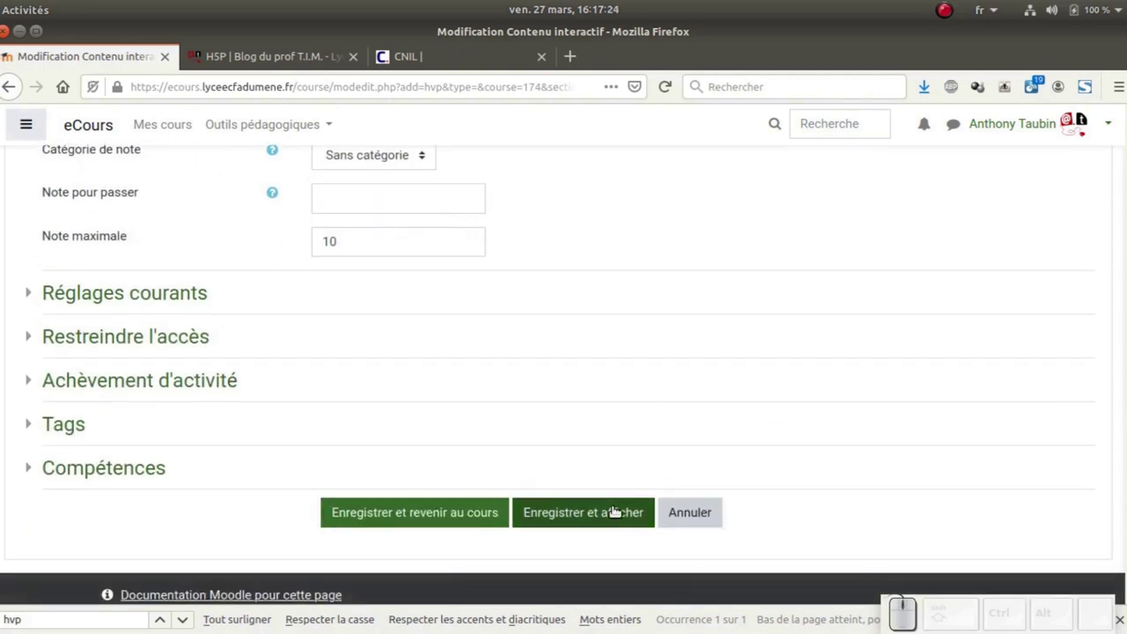
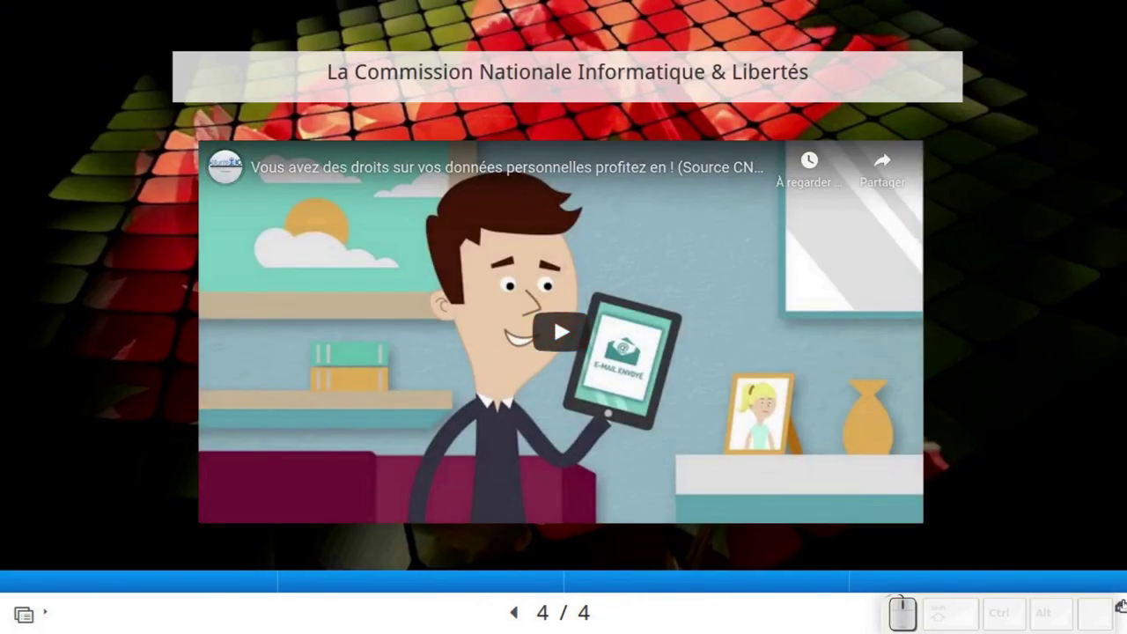
Leave the full-screen view of slide 4 and return to the activity page
{"action": "key", "text": "Escape"}
{"action": "key", "text": "Escape"}
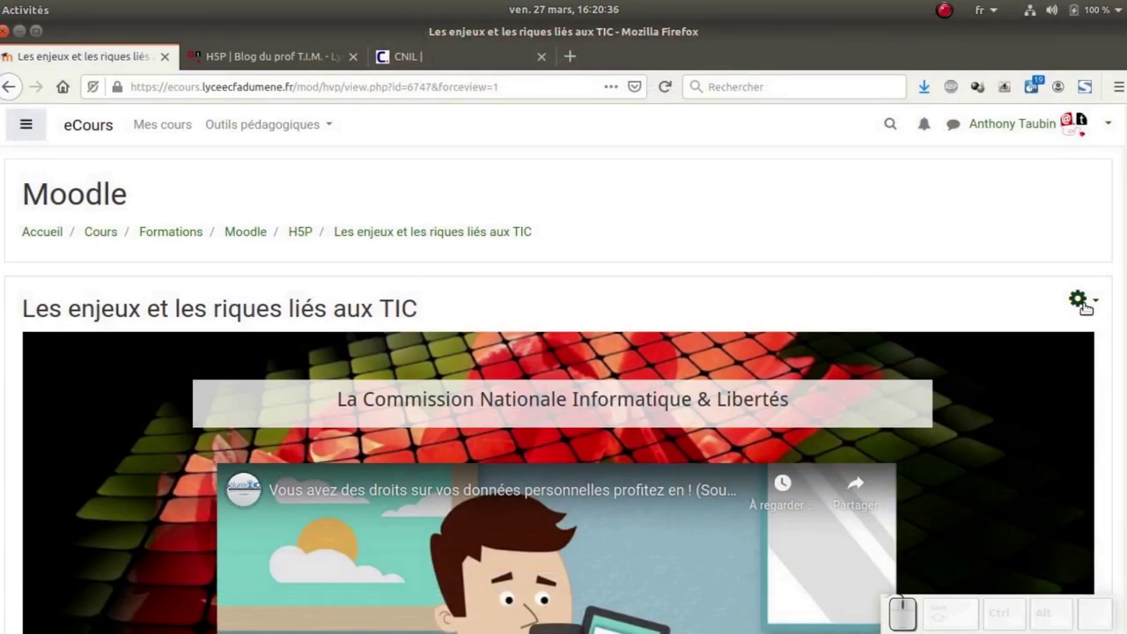
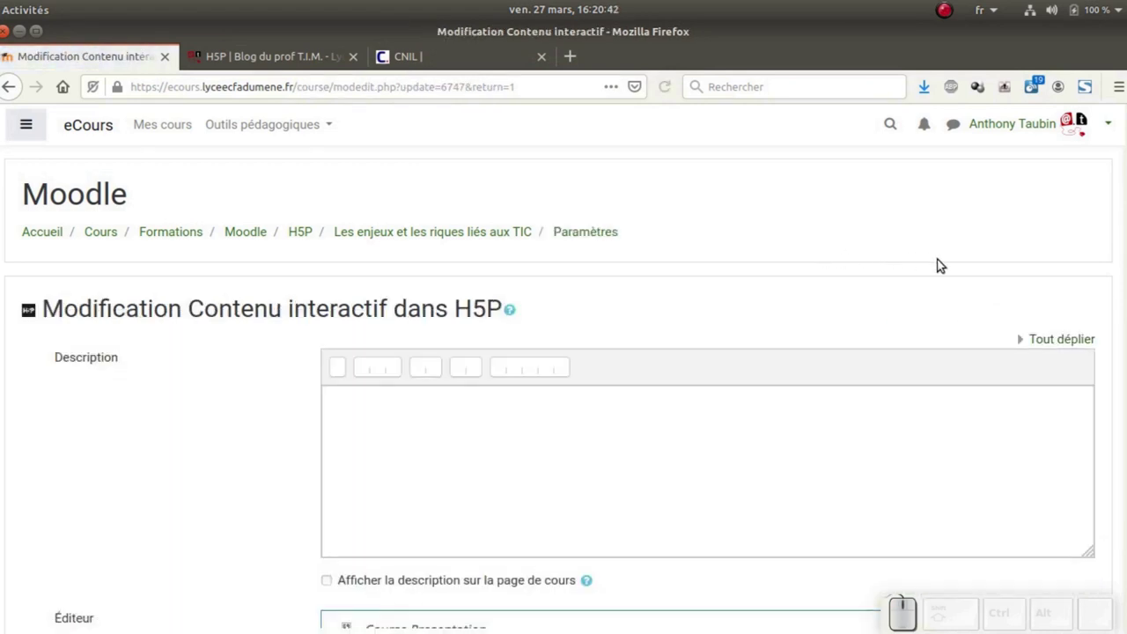
Scroll down the settings page to the Course Presentation editor showing the title slide
{"action": "scroll", "scroll_direction": "down", "scroll_amount": 3}
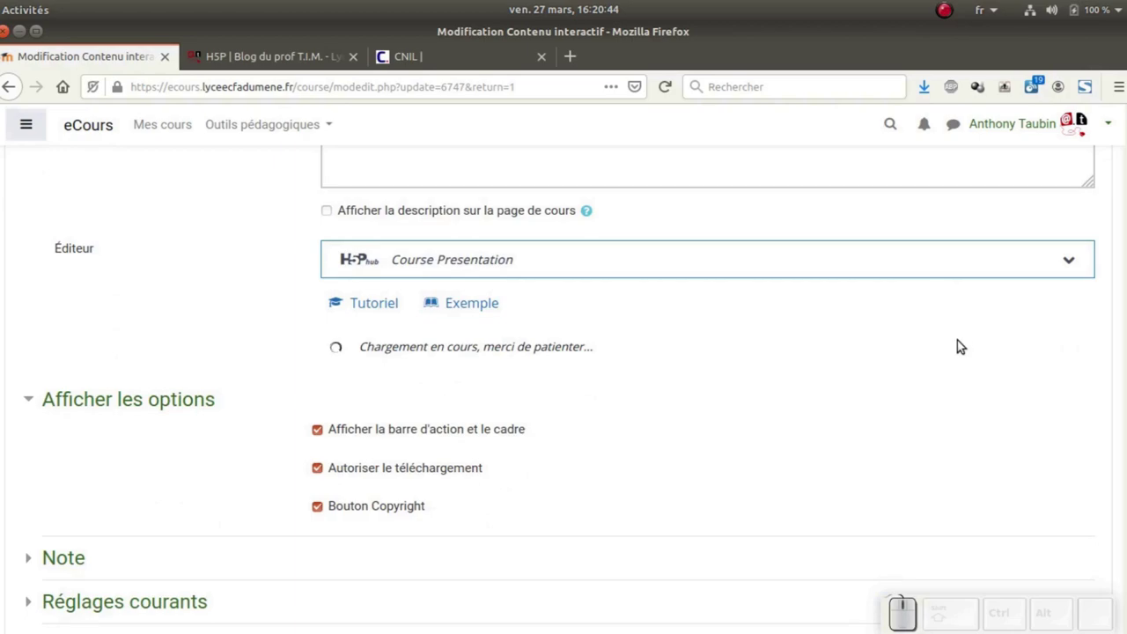
{"action": "scroll", "scroll_direction": "down", "scroll_amount": 3}
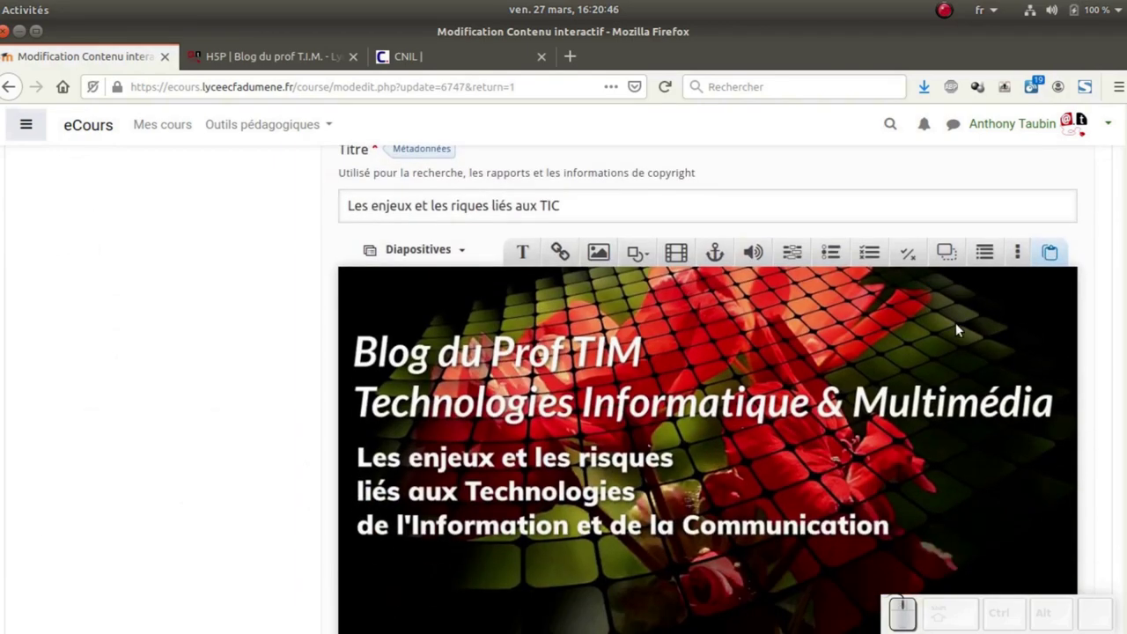